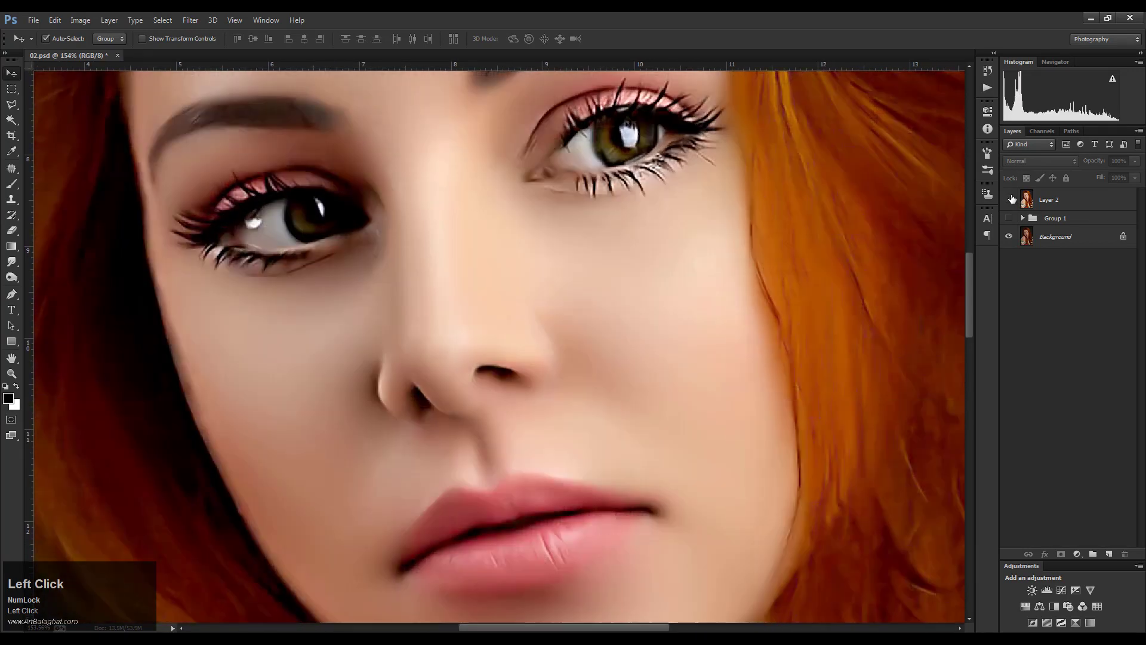
Step: Inspect the portrait's eyes and nose up close, then return to the whole-face view
key("alt+space")
scroll("up", 3)
key("alt+space")
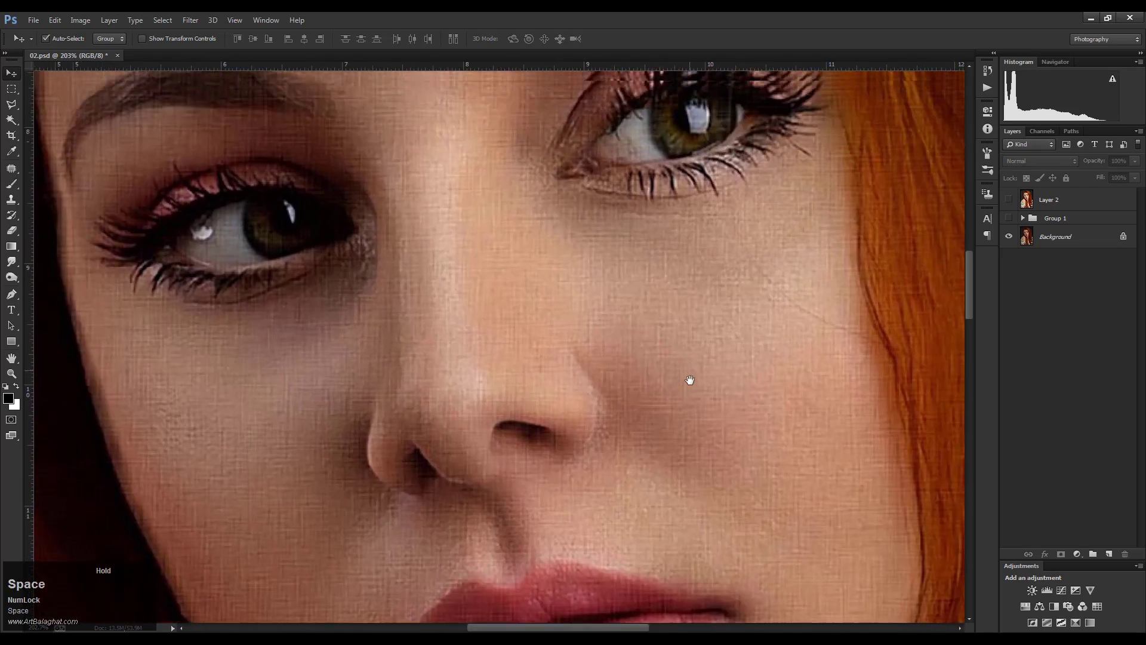
left_click(704, 344)
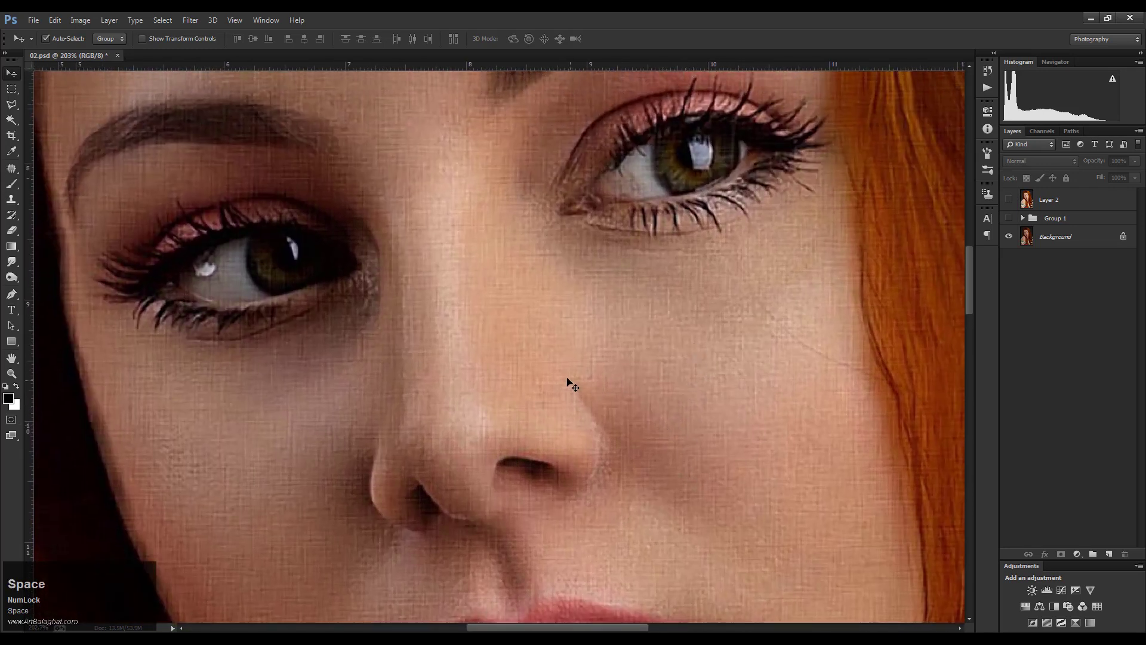
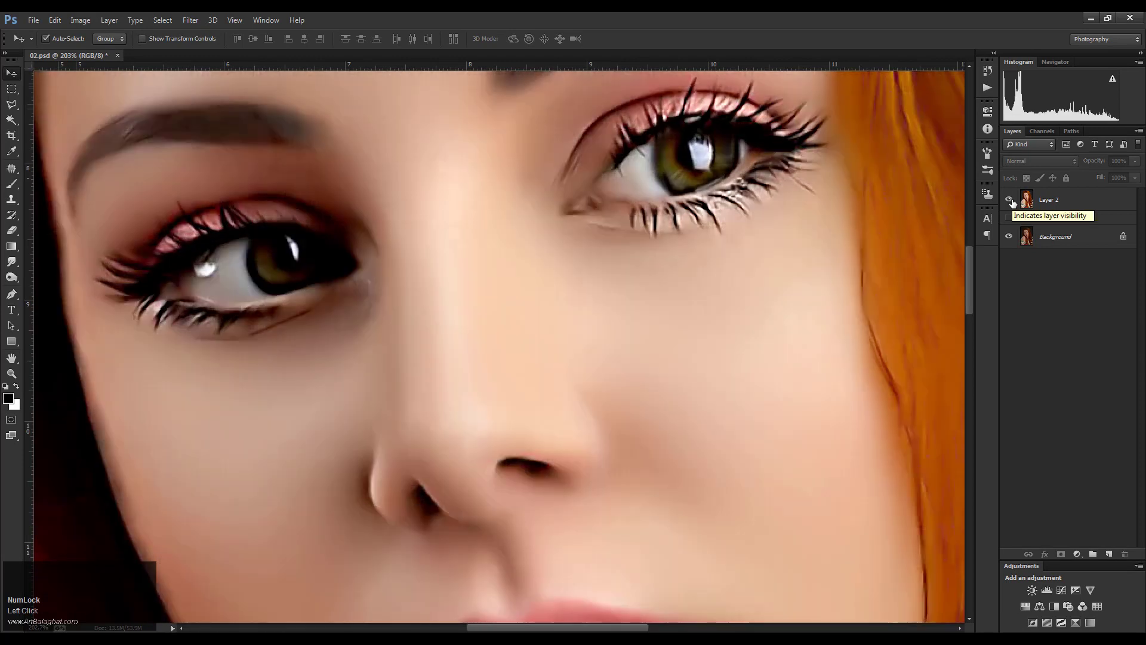
key("alt+space")
scroll("down", 3)
key("space")
scroll("down", 3)
key("space")
left_click(510, 319)
key("space")
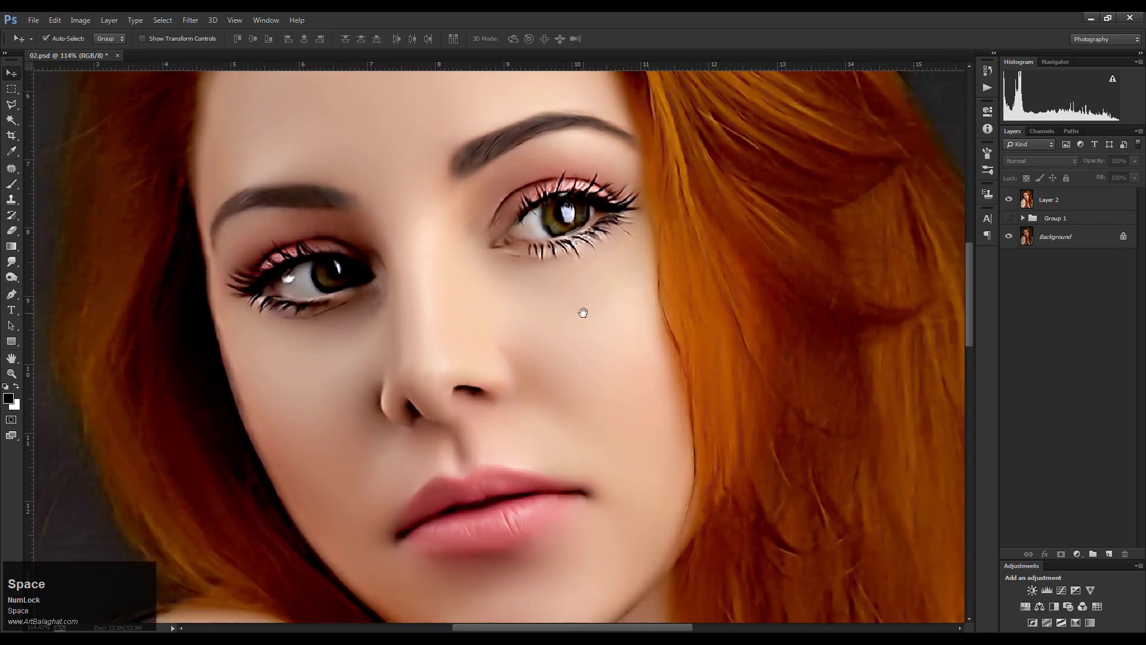
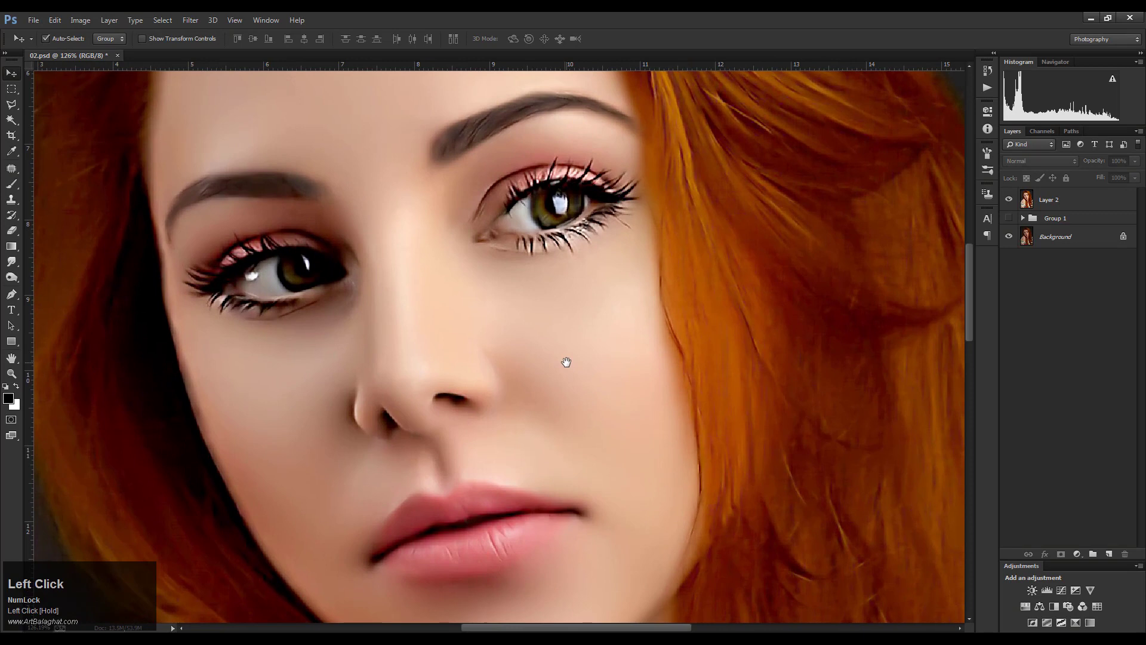
scroll("down", 3)
scroll("up", 3)
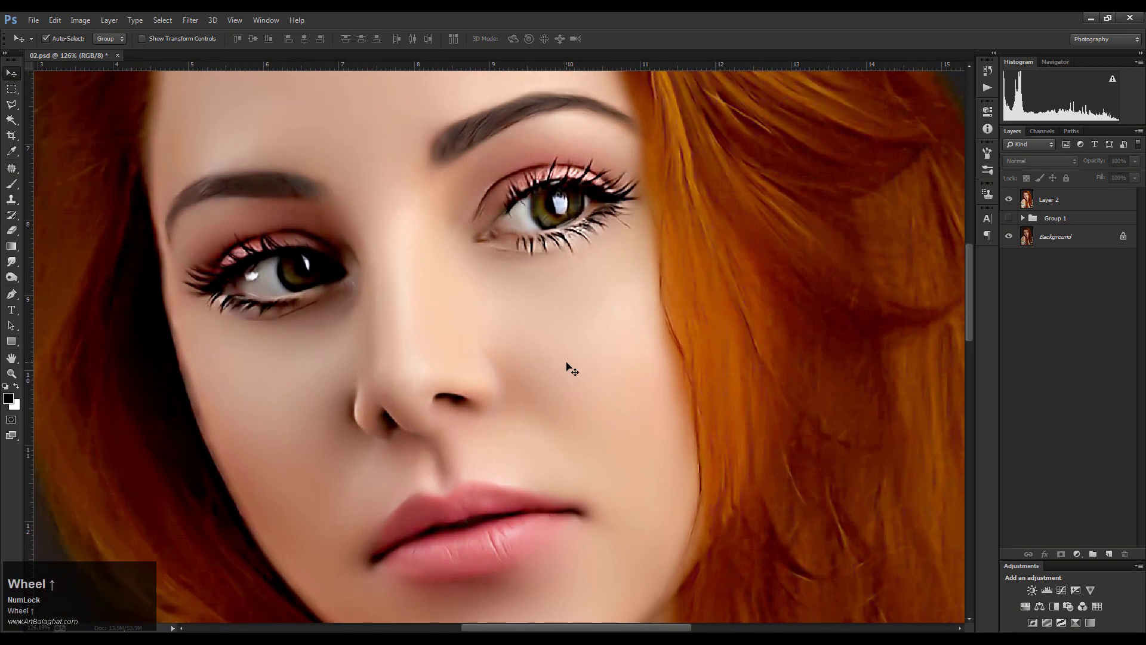
scroll("up", 3)
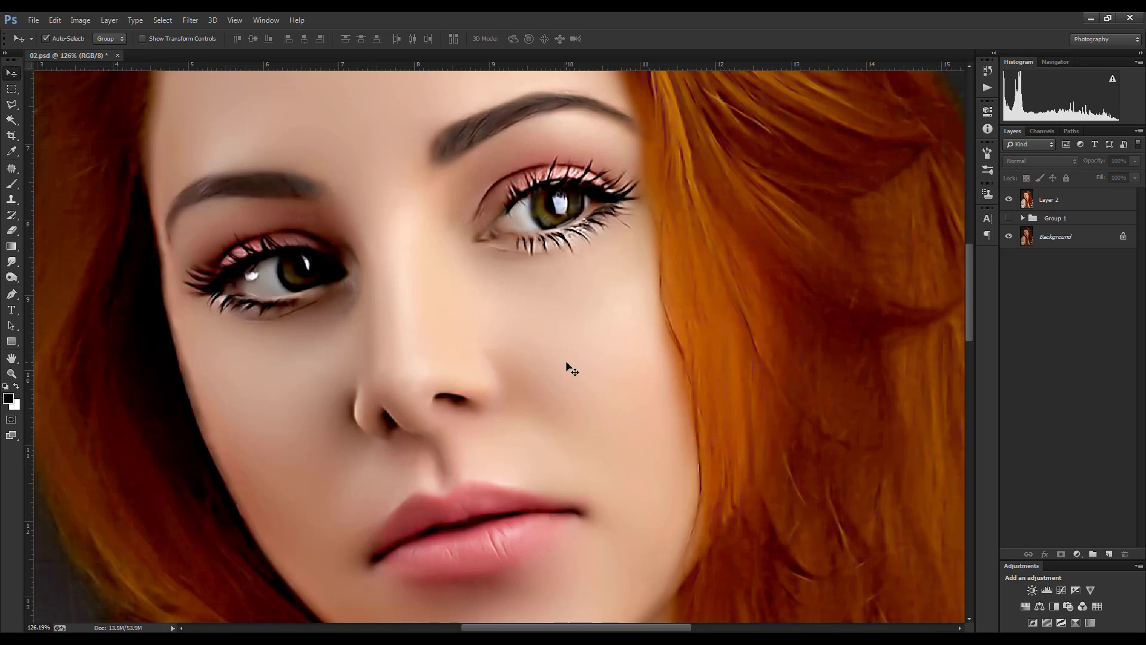
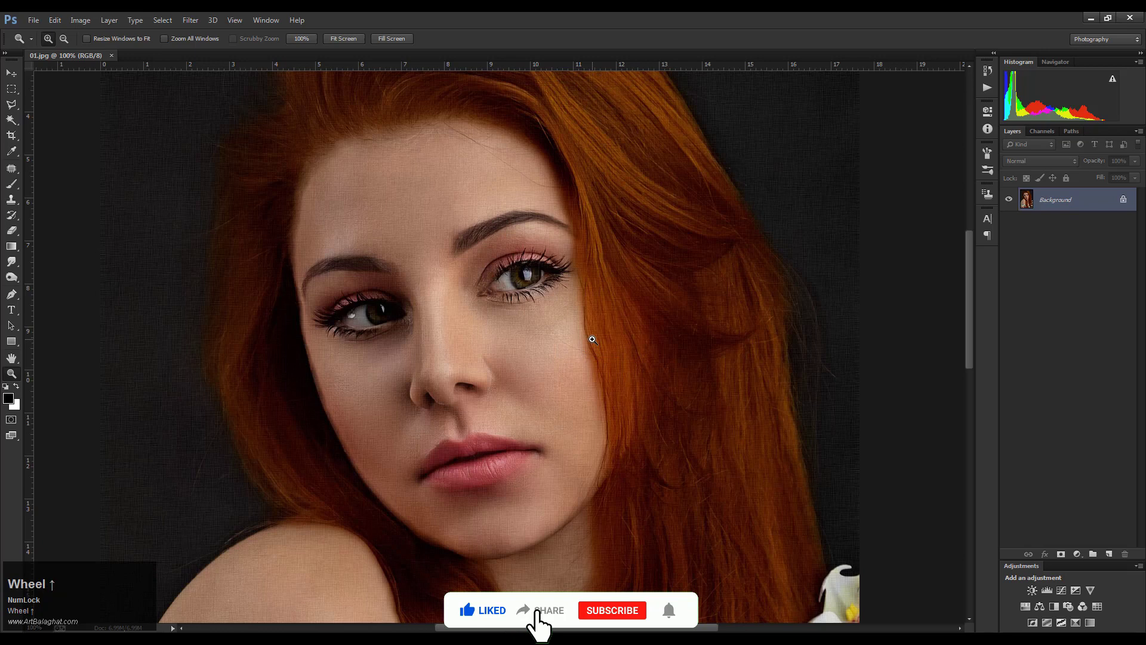
Step: Duplicate the Background layer into a new layer named 01 from its context menu
key("space")
scroll("up", 3)
key("space")
right_click(639, 626)
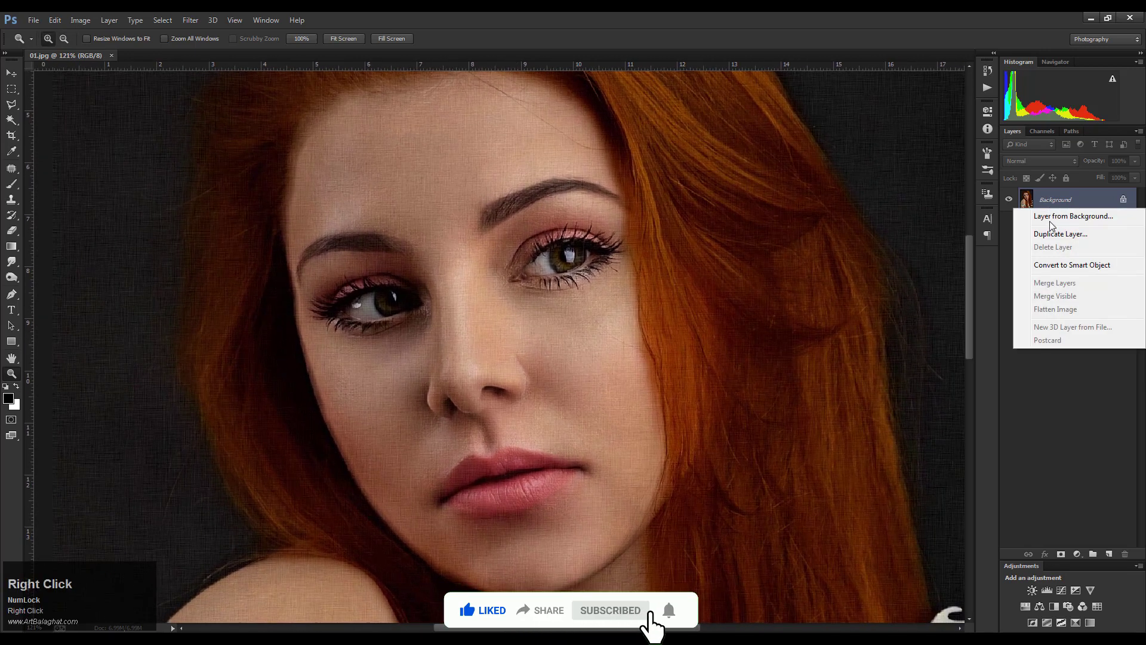
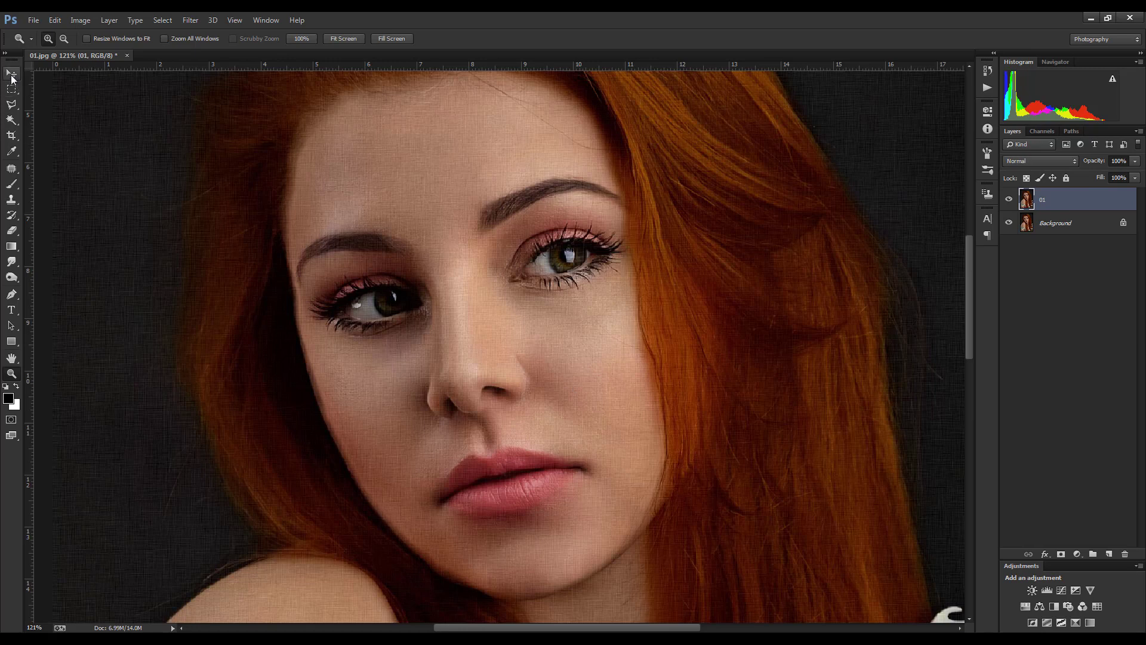
Step: Run Dust & Scratches on layer 01 and fade it to Soft Light at low opacity
left_click(97, 25)
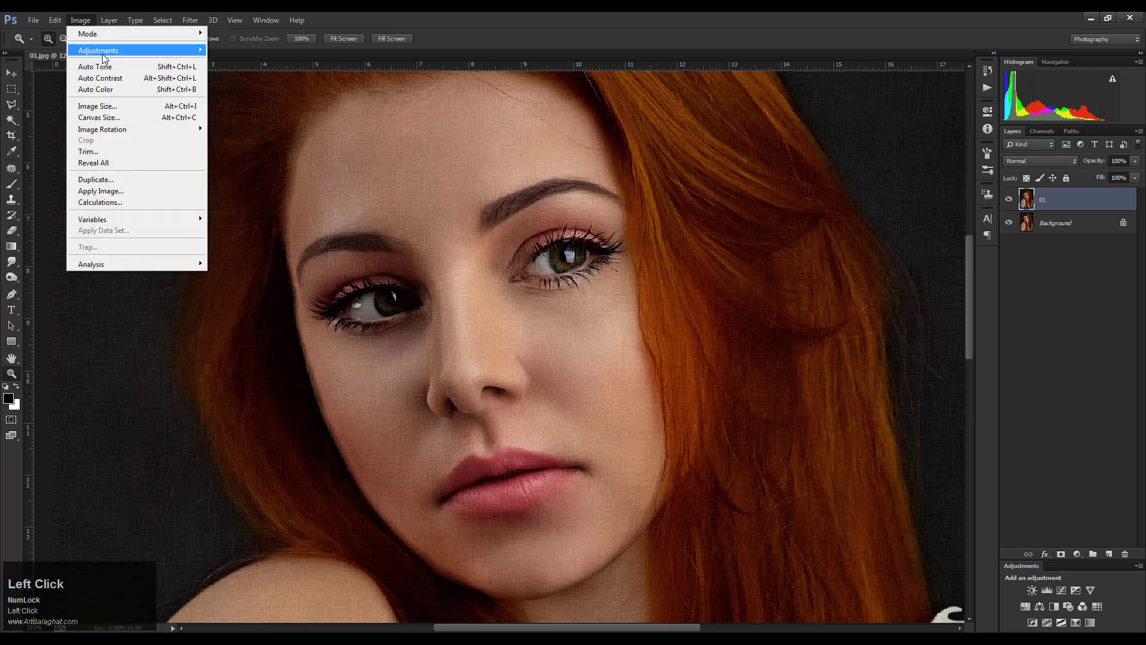
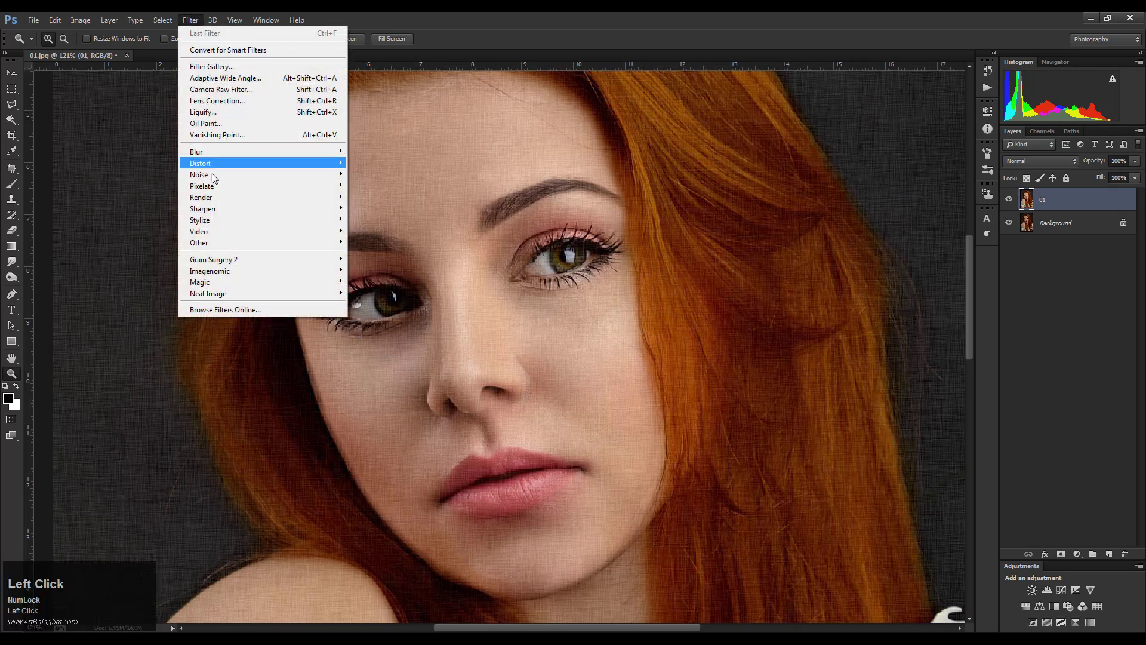
left_click(225, 173)
scroll("down", 3)
left_click(660, 177)
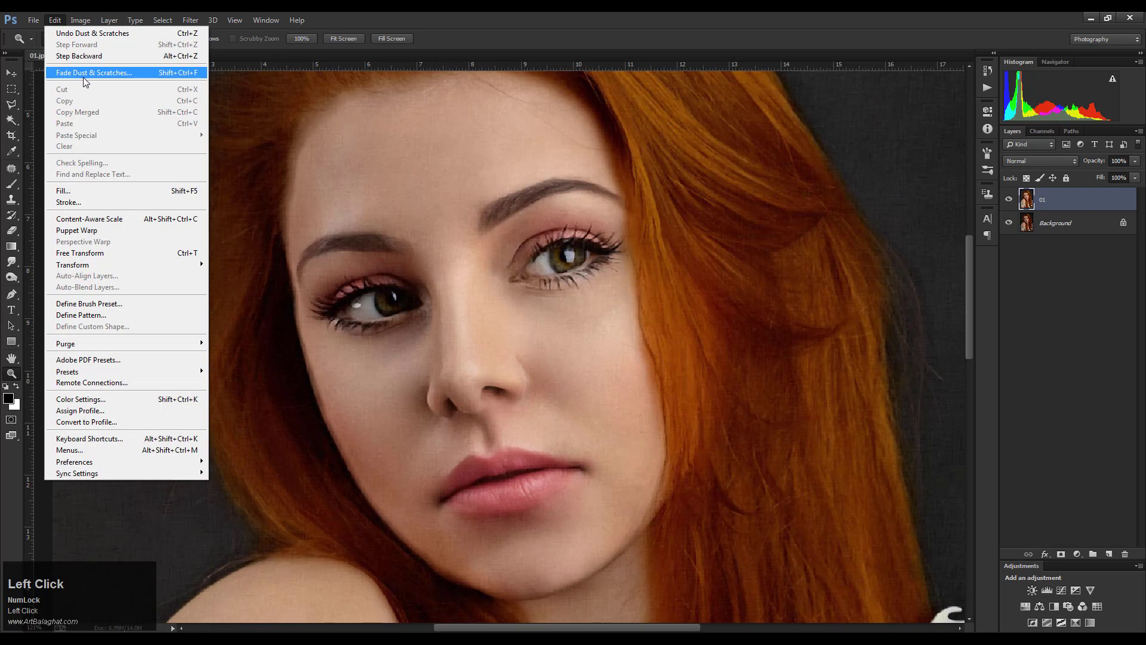
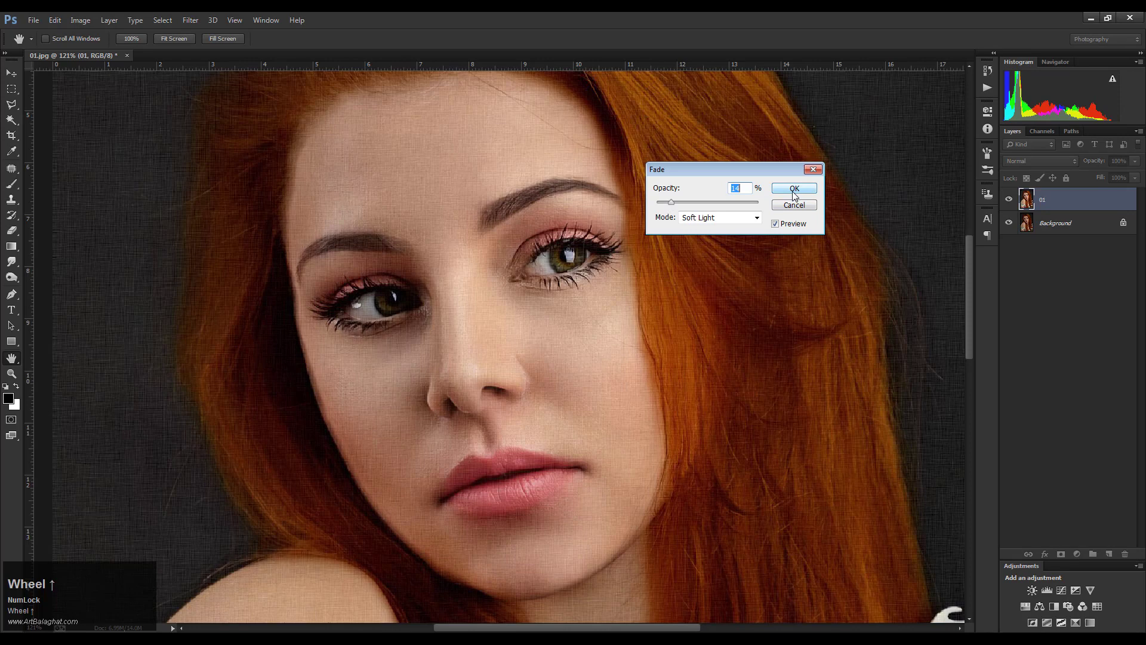
left_click(799, 199)
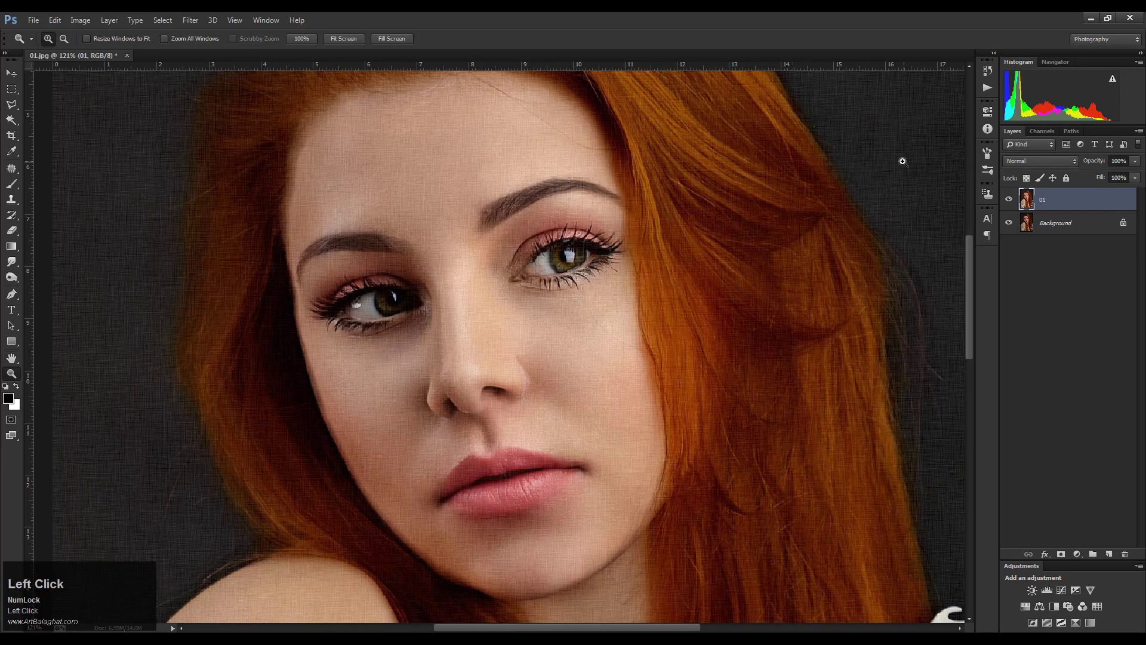
Step: Run Portraiture with High smoothing, preview the face at 100%, and apply the skin-tone-masked result
left_click(196, 24)
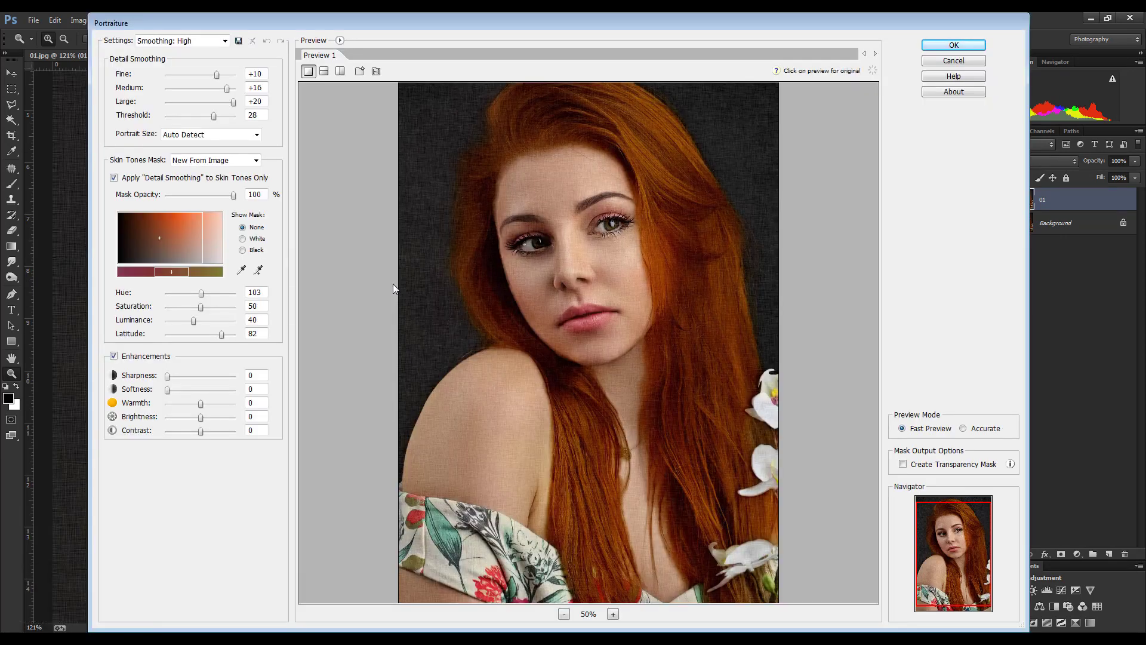
left_click(623, 614)
scroll("up", 3)
left_click_drag(549, 387, 253, 275)
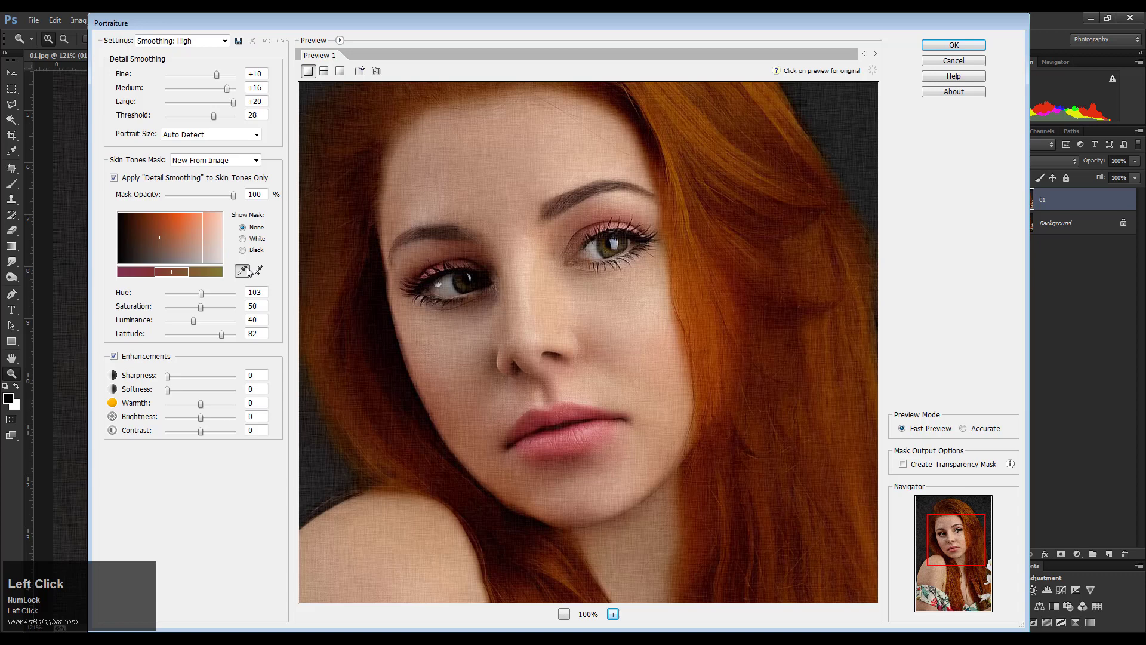
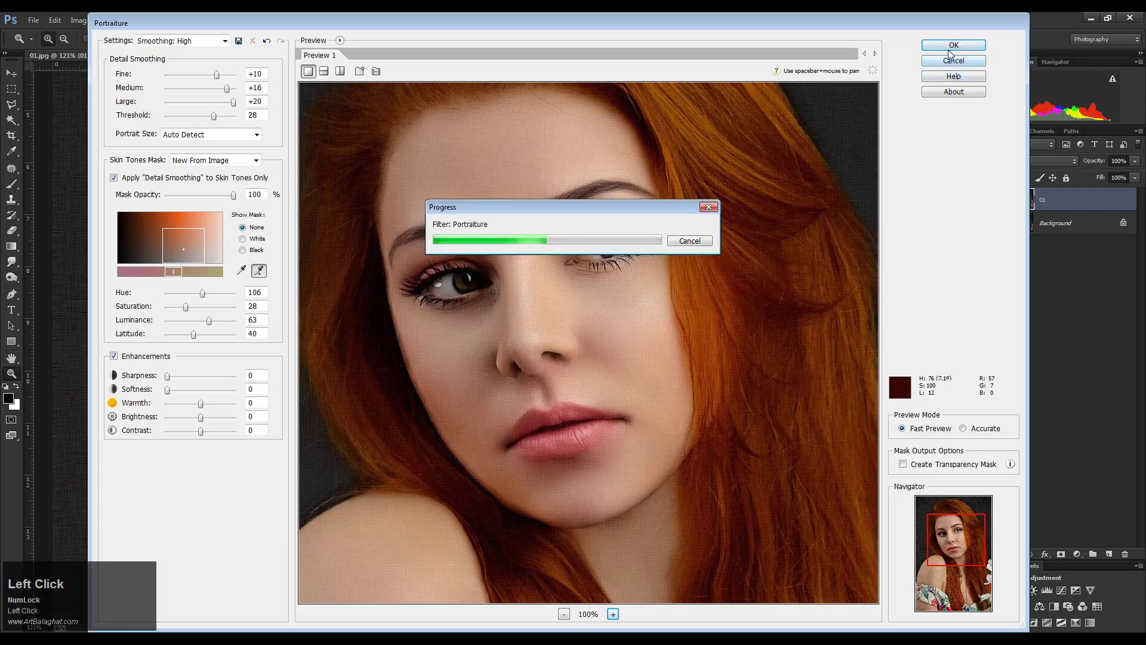
left_click(952, 58)
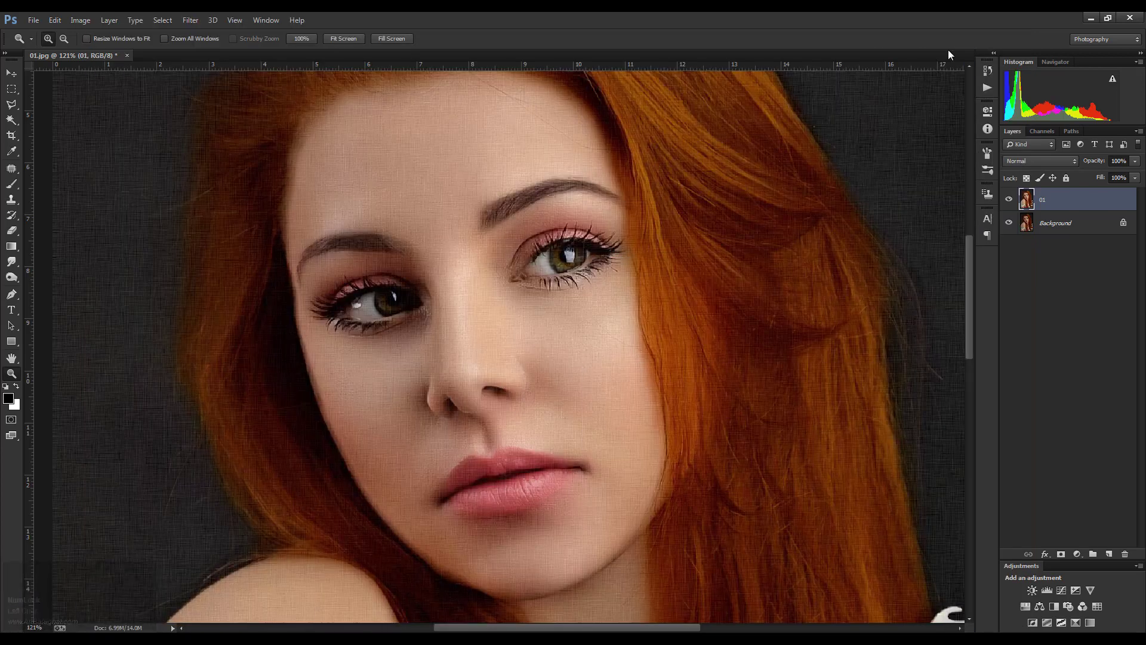
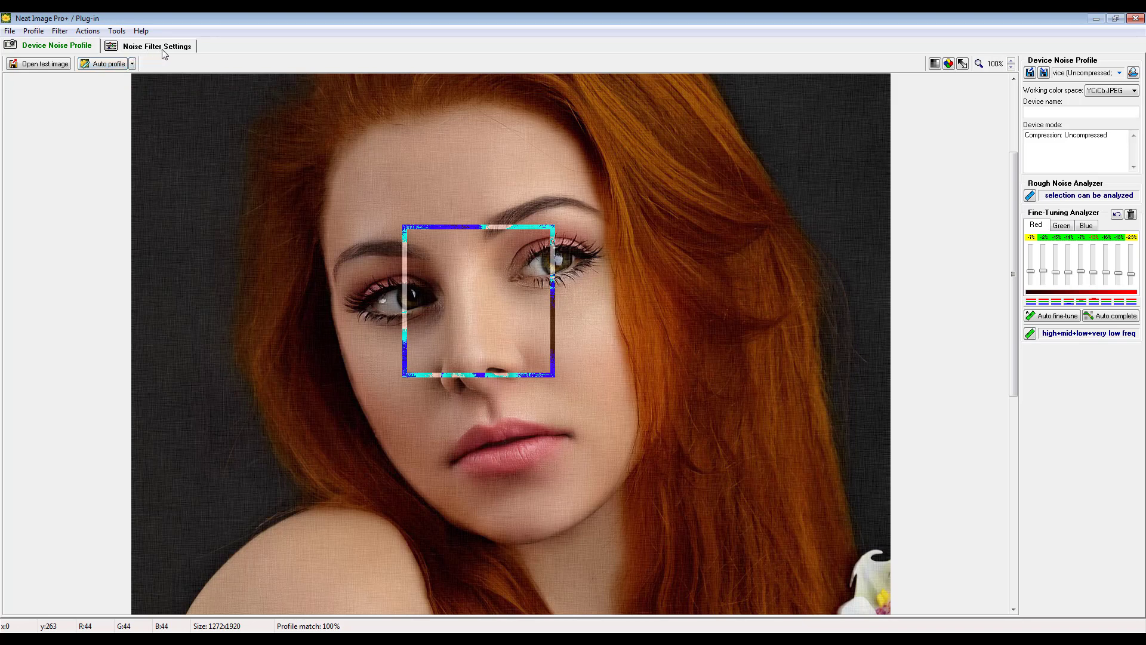
Step: Switch Neat Image to the Noise Filter Settings view and set up the preview on the face
left_click(171, 48)
scroll("up", 3)
scroll("down", 3)
scroll("up", 3)
scroll("down", 3)
left_click(410, 212)
scroll("up", 3)
left_click(559, 336)
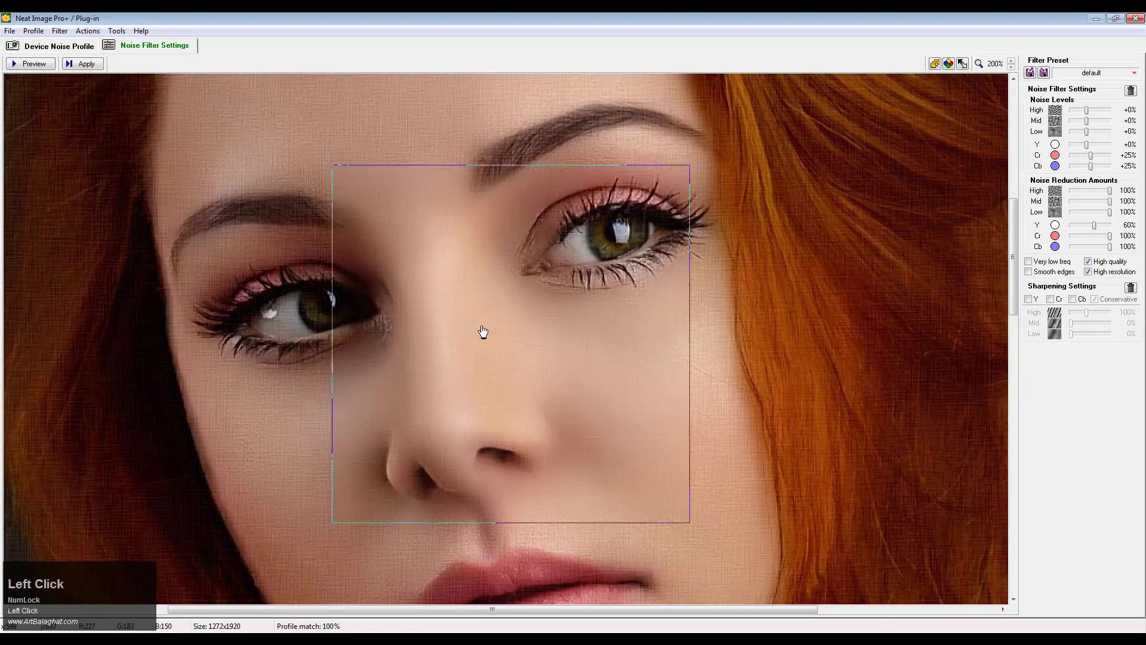
scroll("up", 3)
scroll("down", 3)
left_click(482, 335)
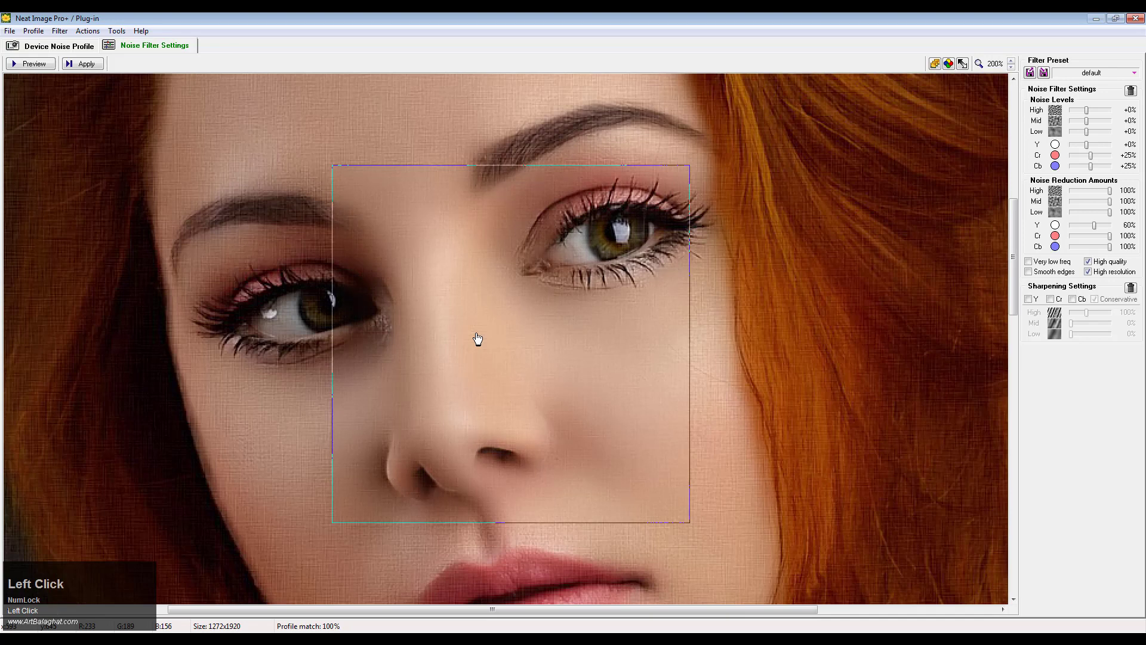
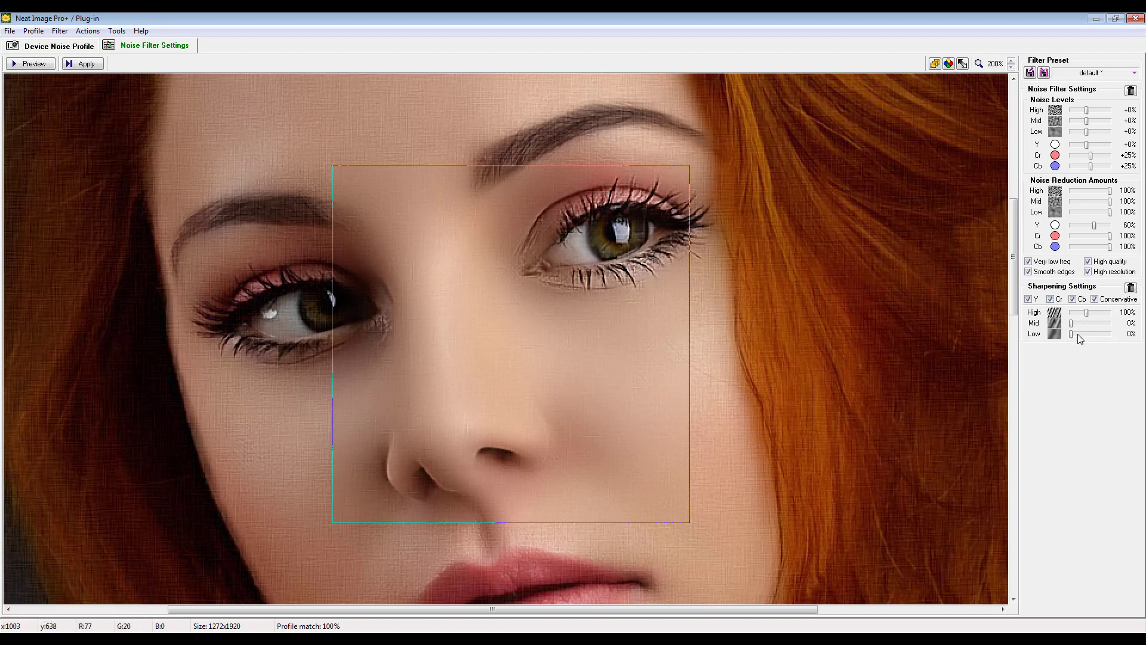
Step: Raise the High and Mid frequency sharpening amounts, easing Mid back slightly
left_click_drag(1086, 340, 1080, 139)
left_click_drag(543, 406, 1093, 117)
left_click_drag(1093, 118, 659, 323)
left_click_drag(659, 322, 444, 268)
left_click_drag(444, 269, 1104, 136)
left_click_drag(1103, 135, 1107, 160)
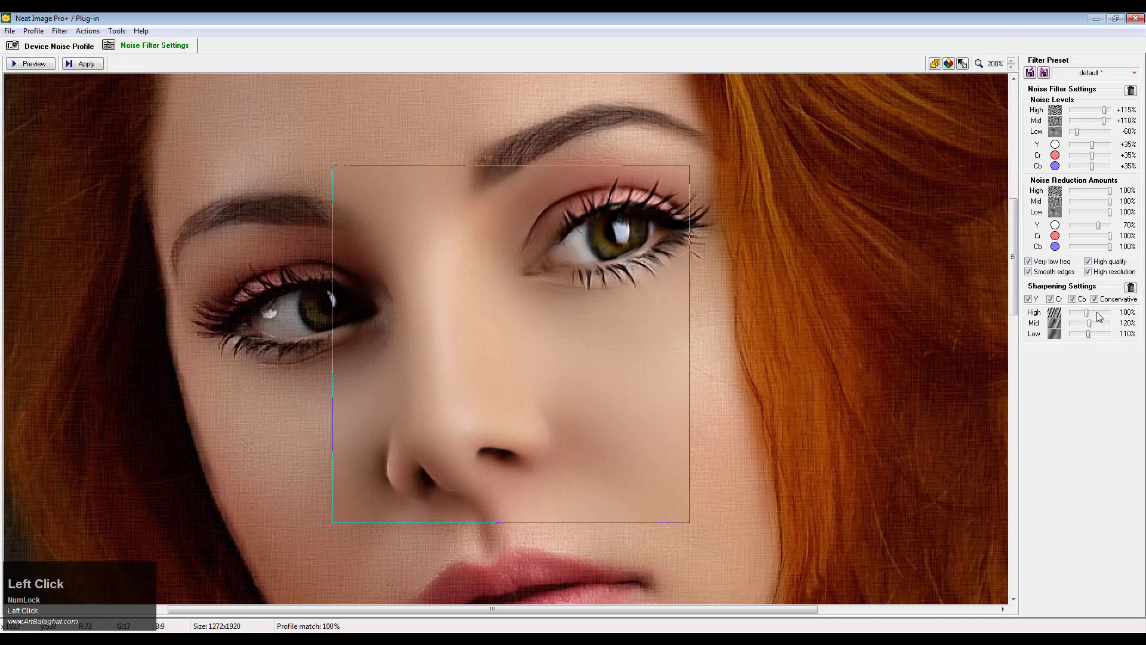
left_click_drag(1093, 320, 580, 341)
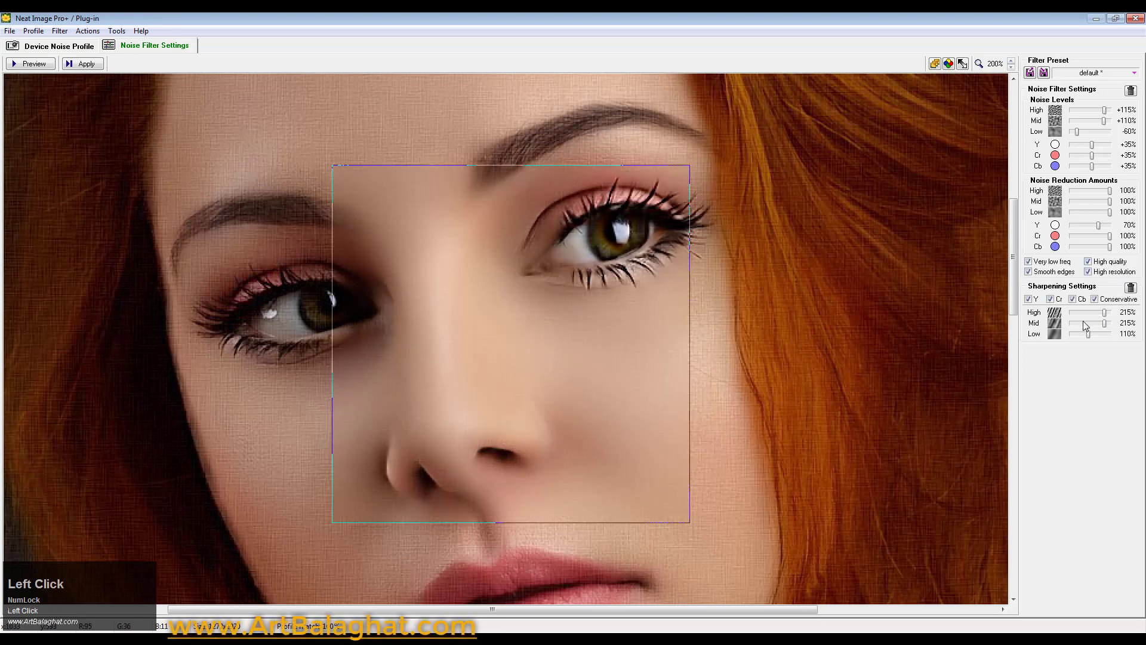
key("Left")
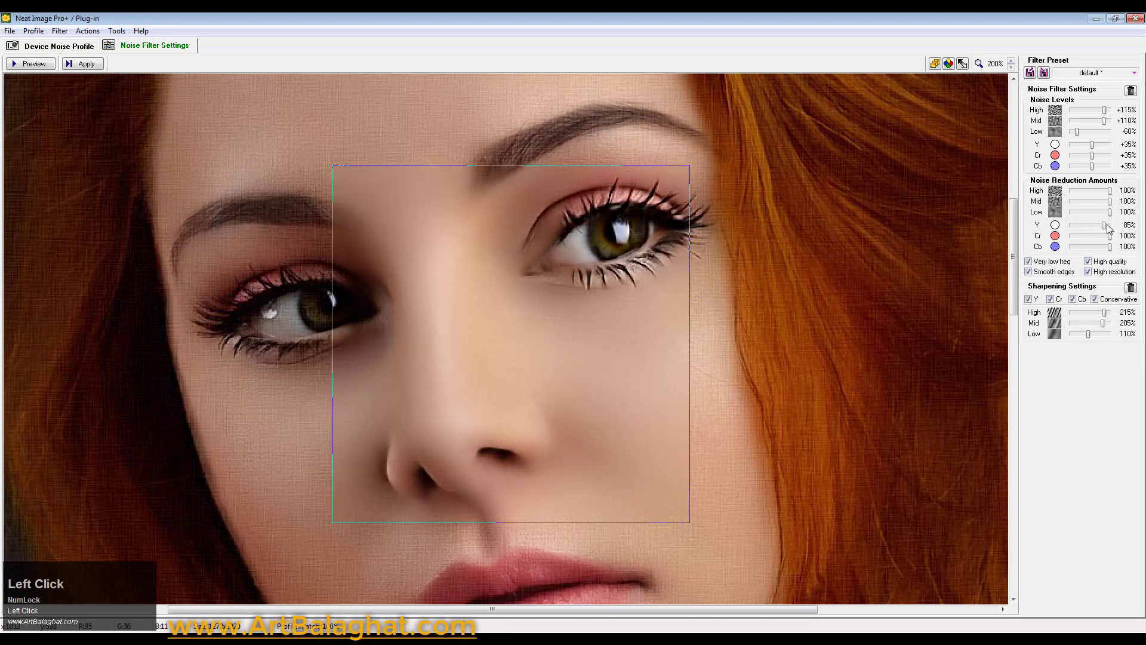
Step: Strengthen luminance (Y) noise reduction a little and lower the Low frequency noise level
left_click(477, 346)
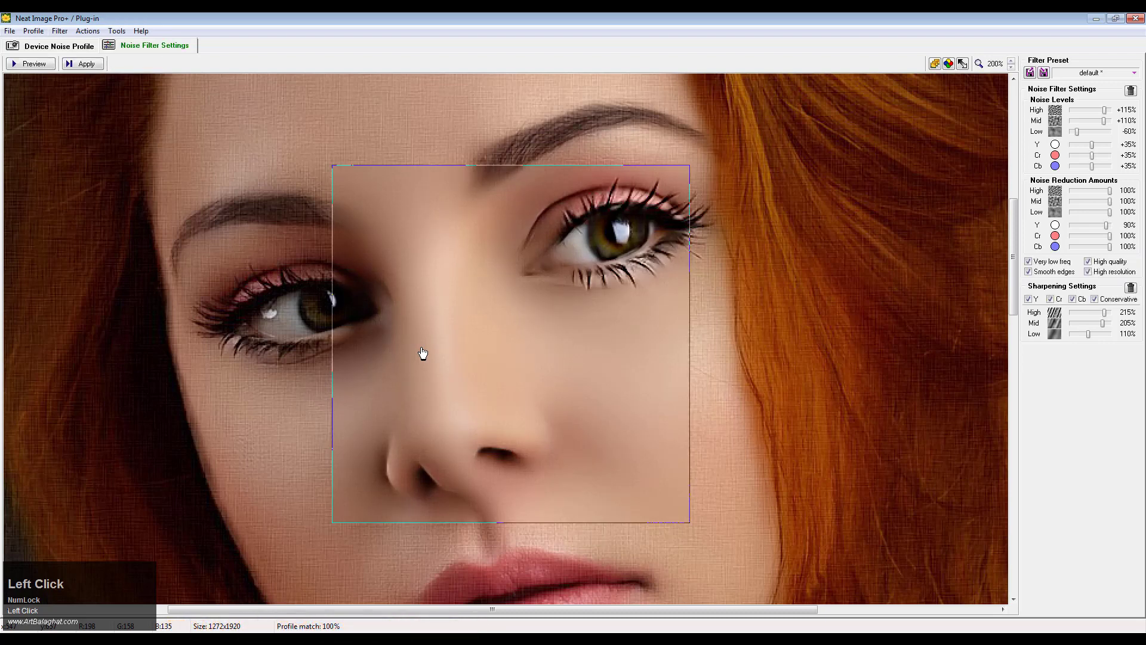
scroll("up", 3)
scroll("down", 3)
left_click_drag(1099, 233, 1109, 138)
left_click_drag(1108, 137, 1084, 139)
scroll("down", 3)
scroll("up", 3)
scroll("down", 3)
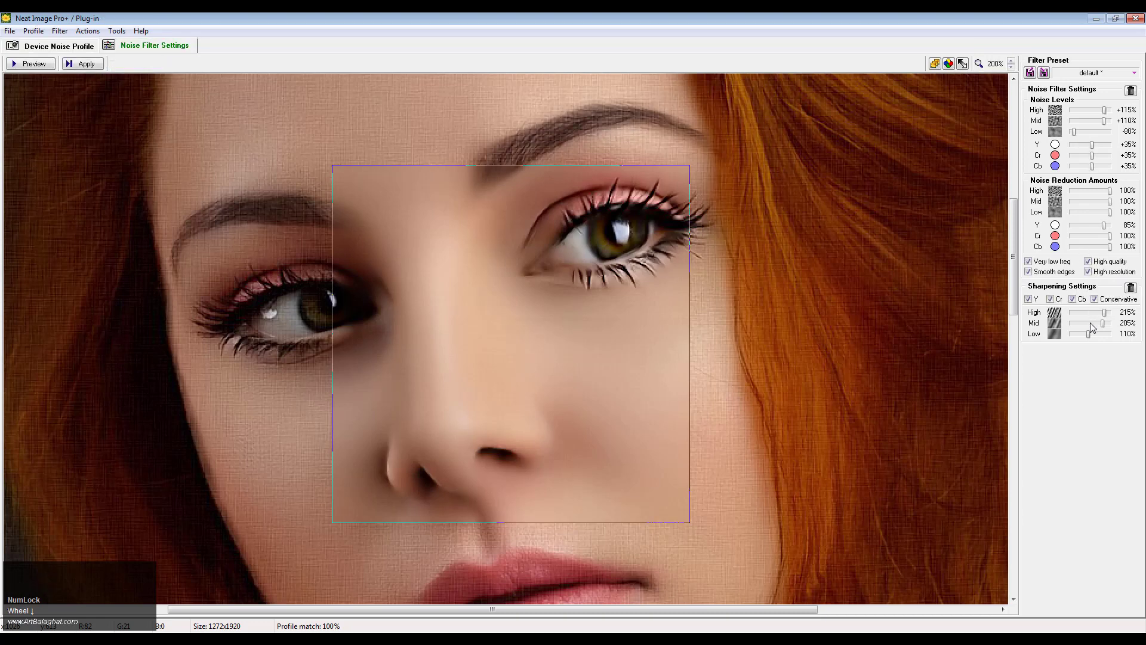
Step: Boost Low frequency sharpening, raise the High and Mid noise levels, and apply the filter
left_click(1103, 343)
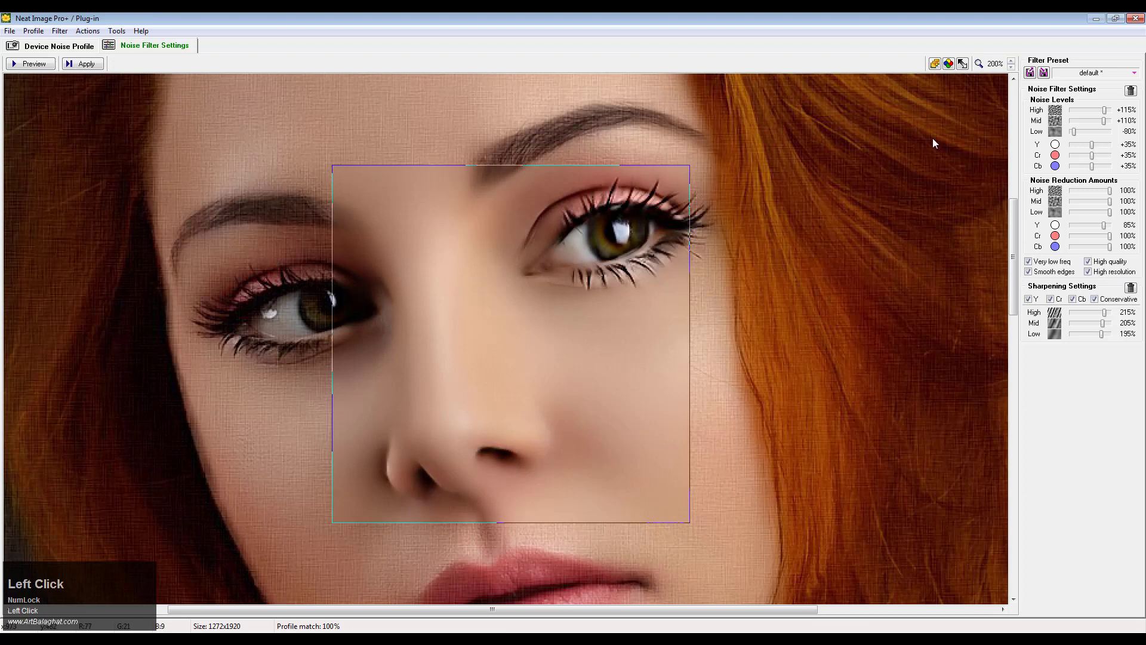
scroll("down", 3)
left_click(1104, 122)
scroll("down", 3)
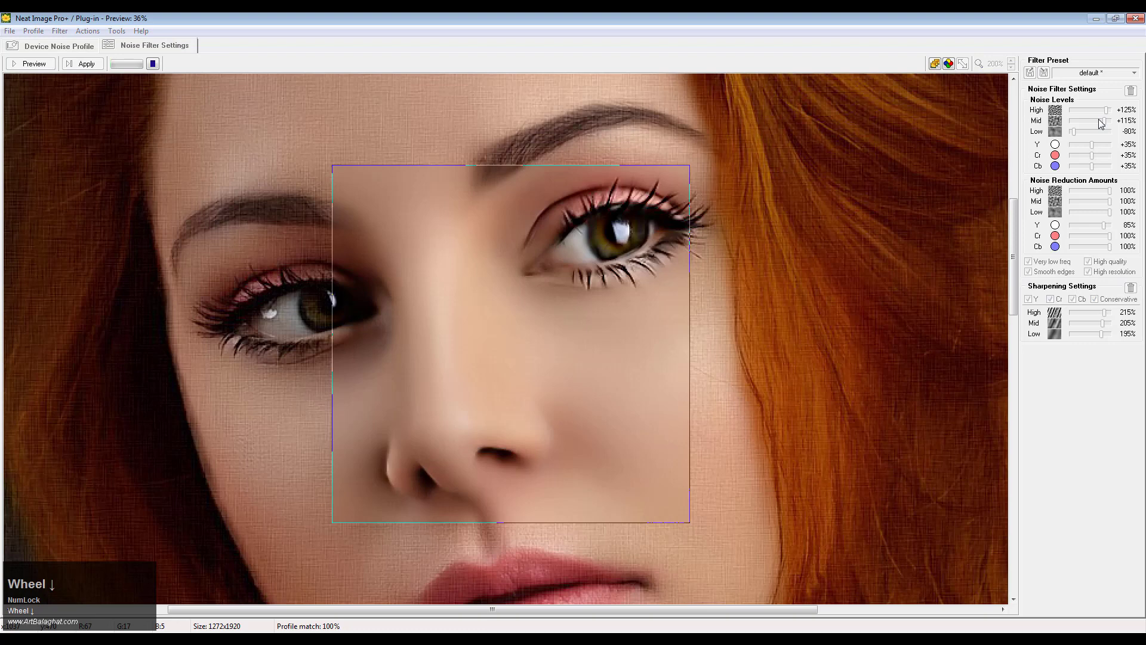
left_click(557, 359)
scroll("up", 3)
scroll("down", 3)
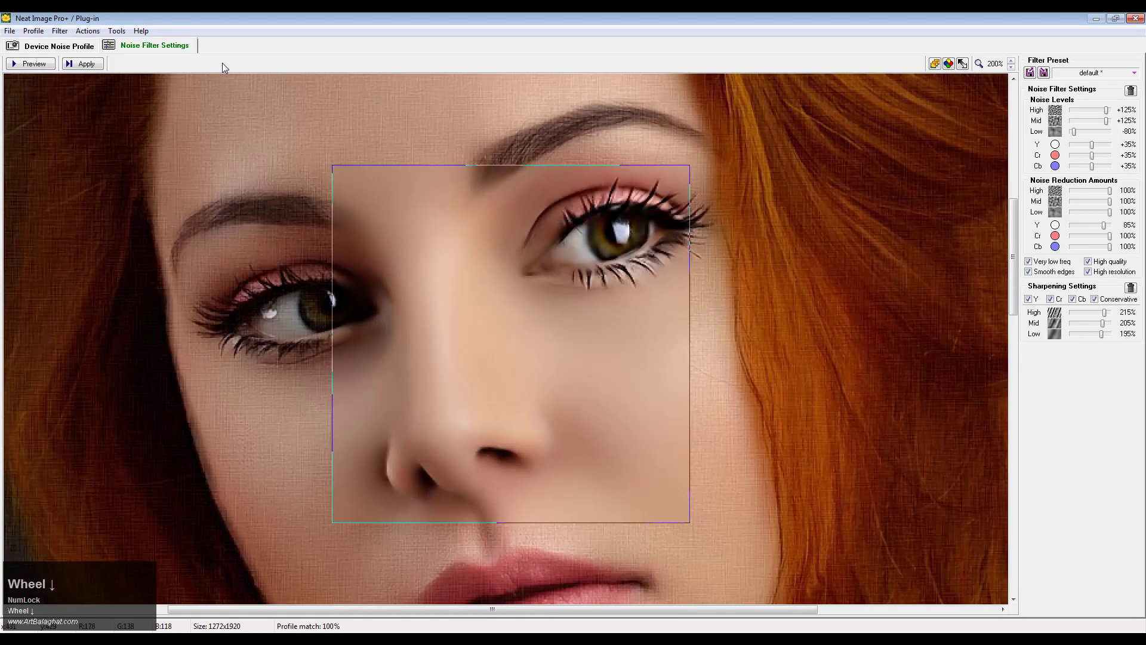
left_click(1105, 231)
scroll("down", 3)
left_click(604, 327)
scroll("up", 3)
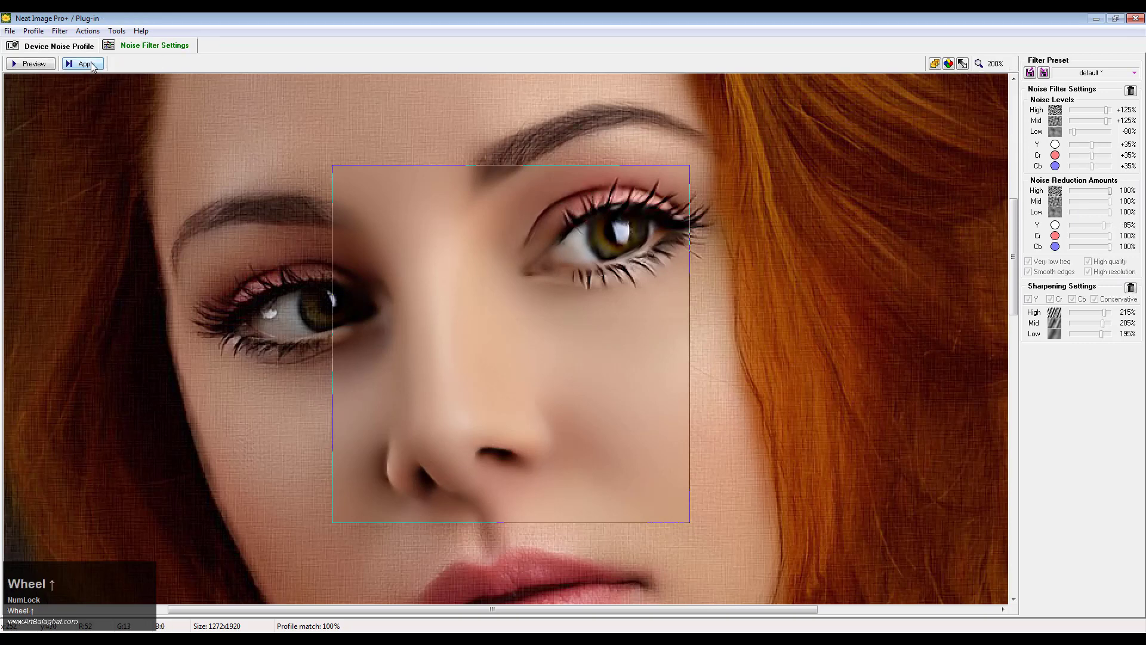
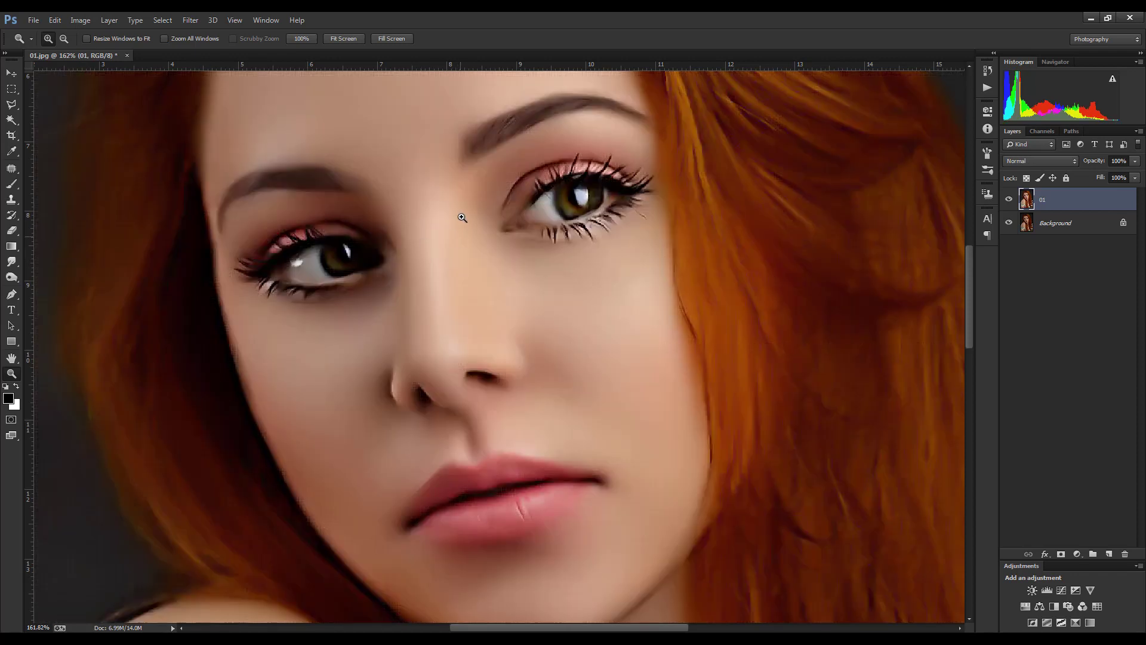
scroll("up", 3)
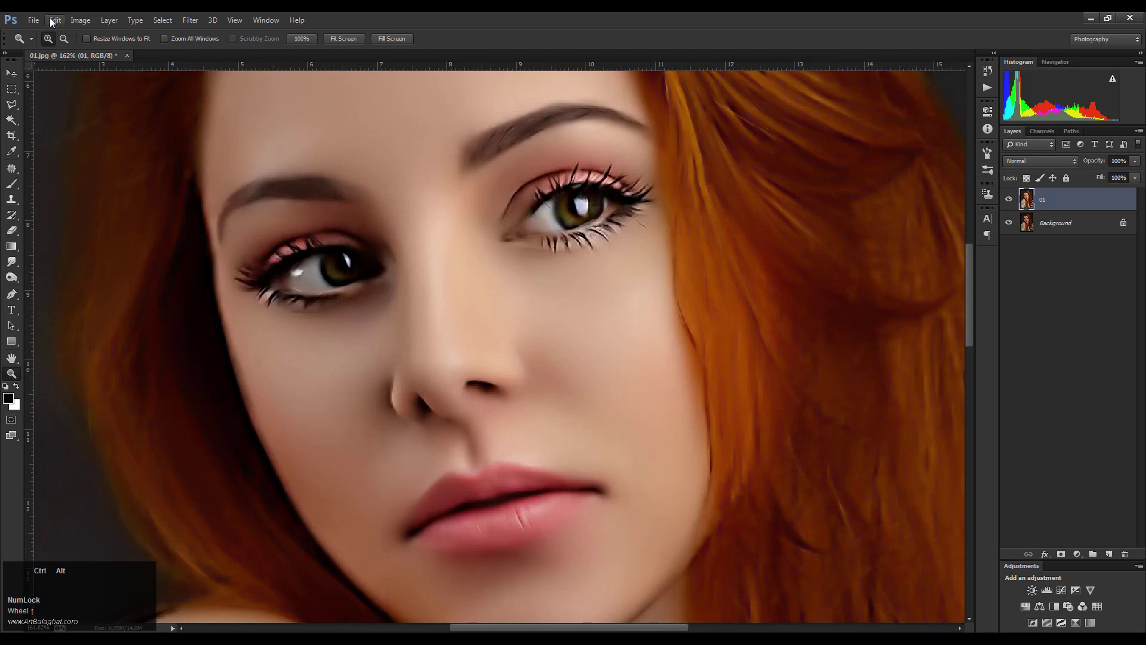
left_click(53, 27)
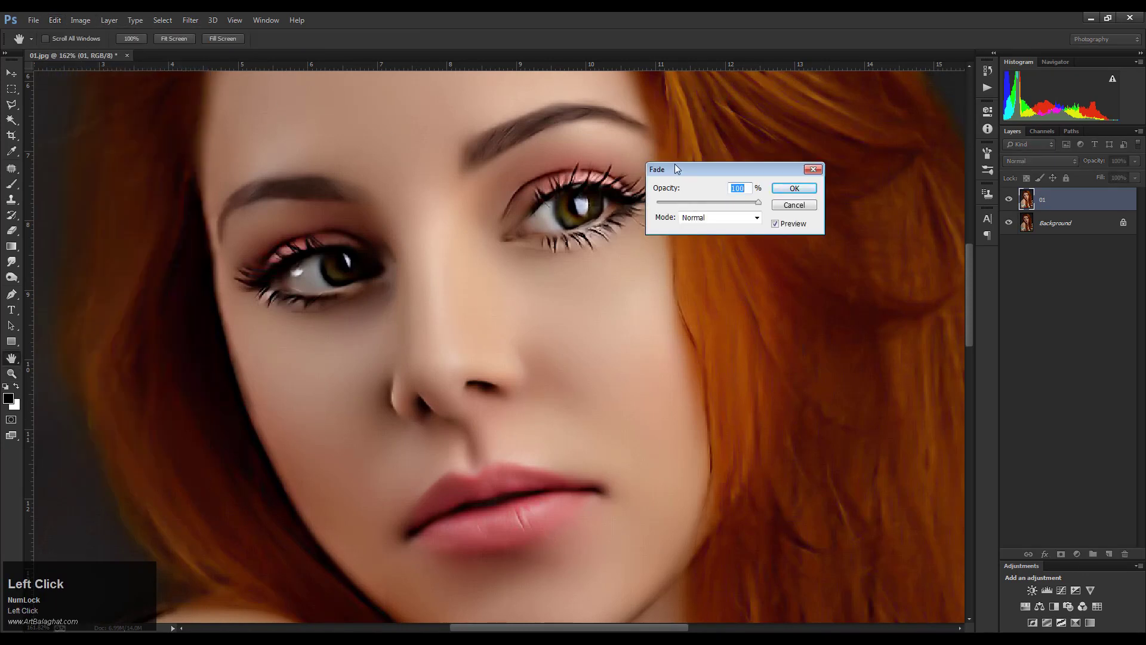
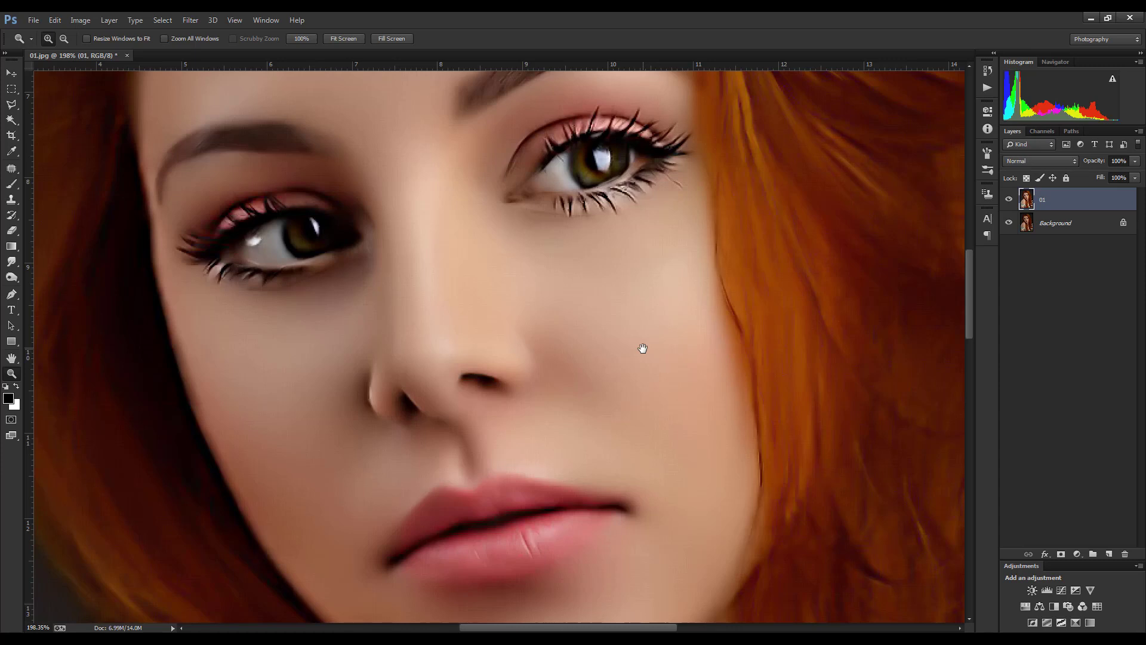
key("space")
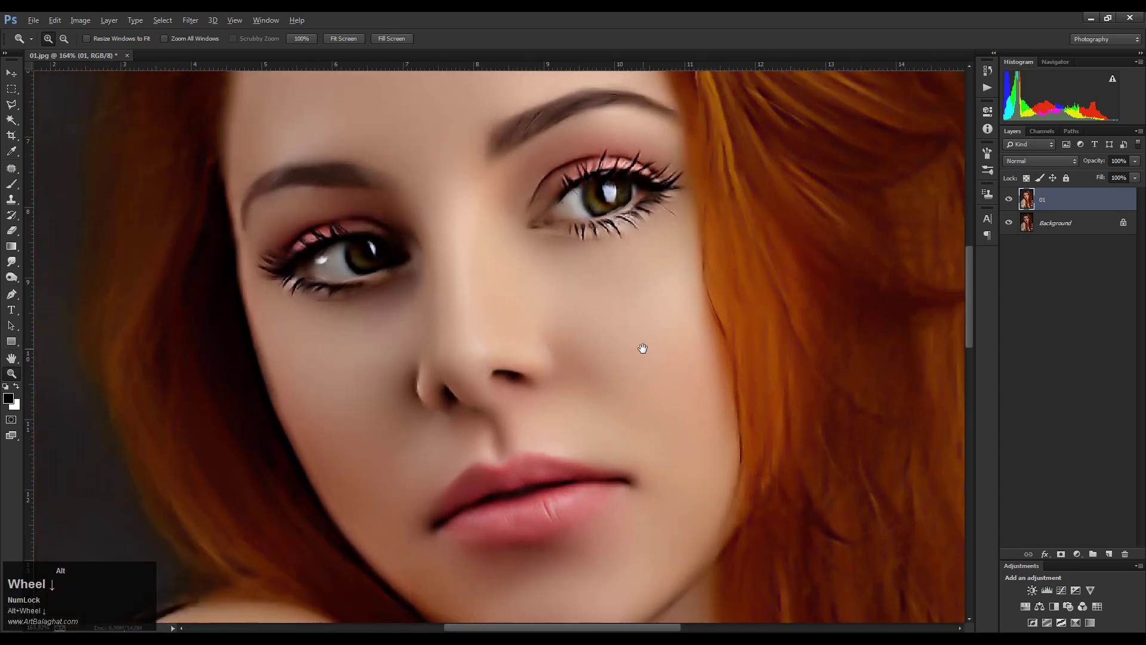
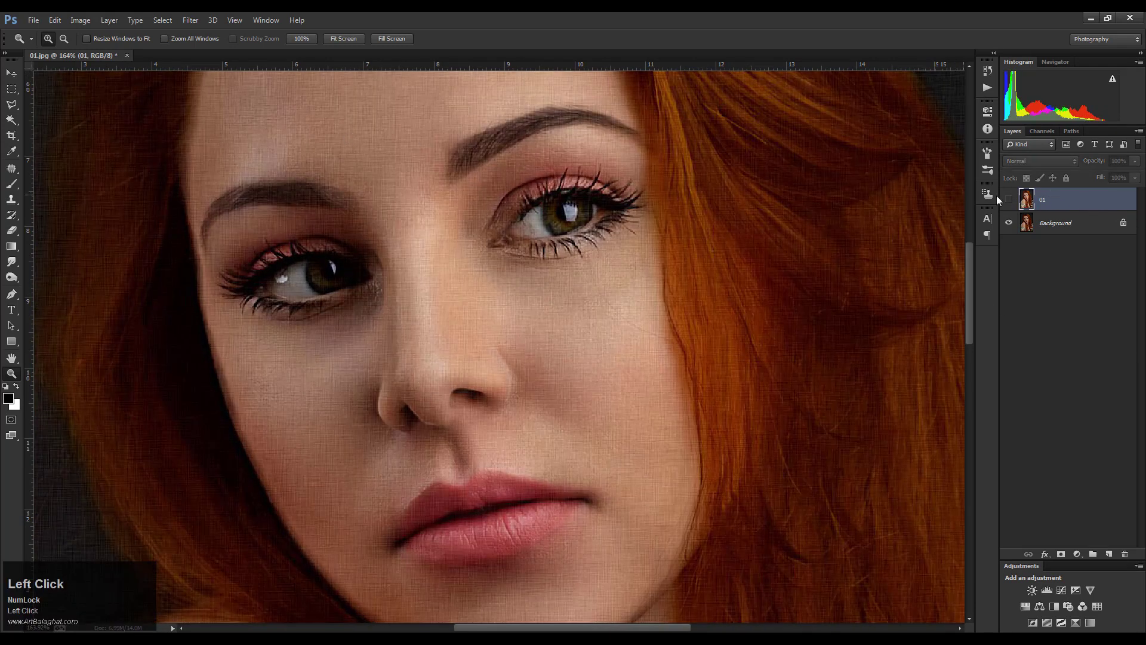
key("alt+i")
key("a")
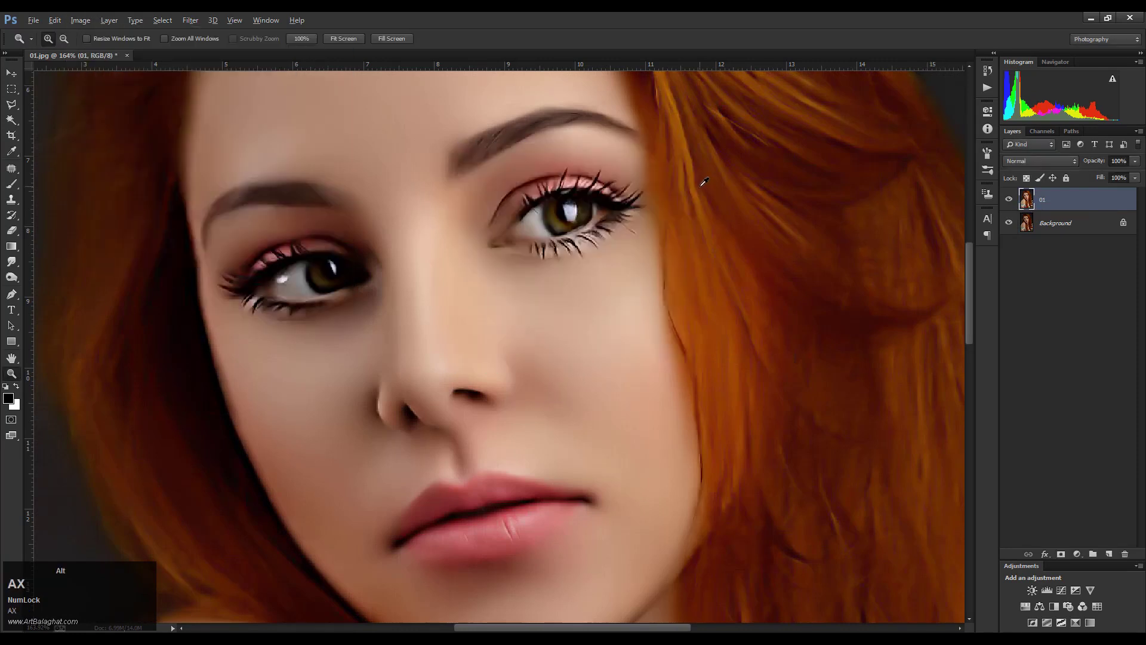
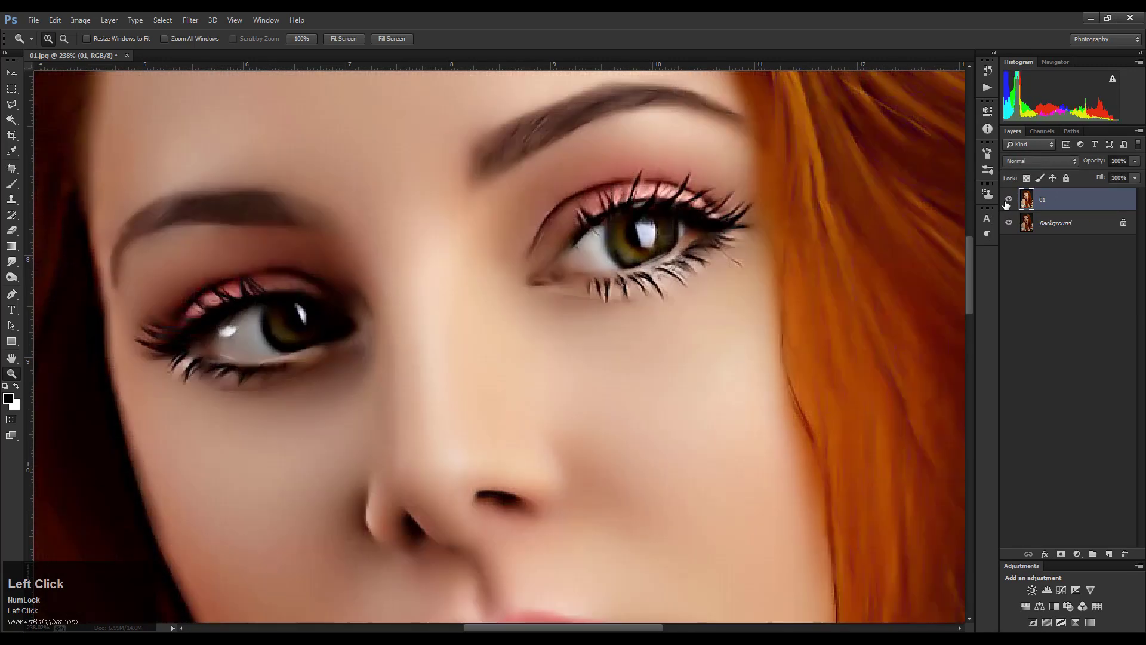
key("space")
scroll("up", 3)
left_click(544, 367)
scroll("down", 3)
scroll("up", 3)
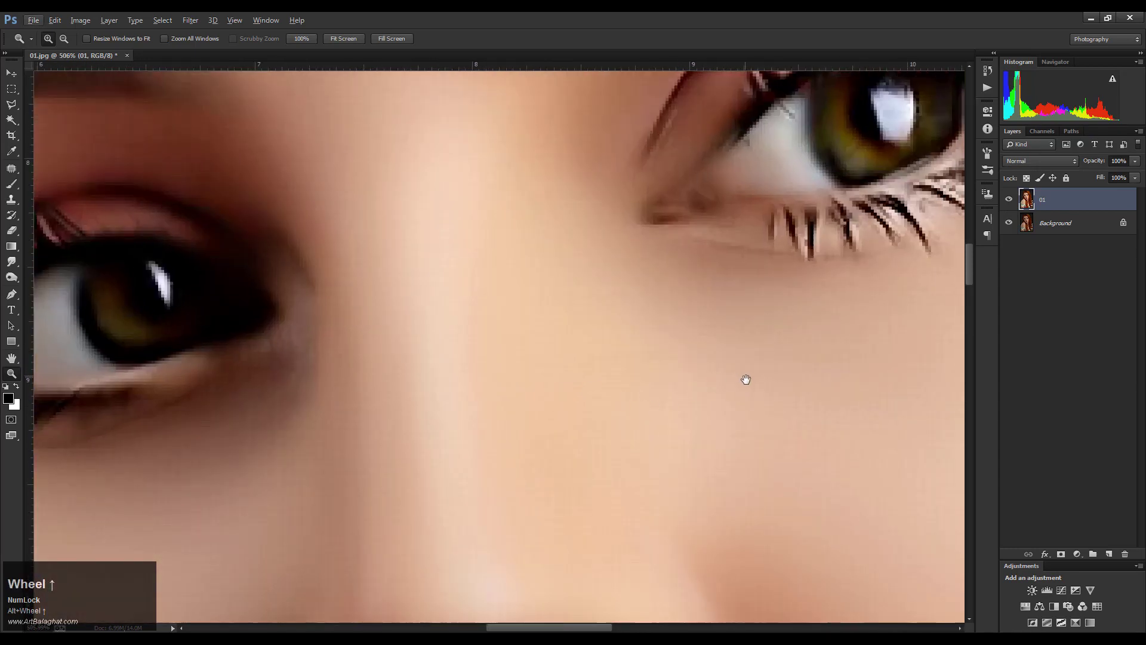
left_click(648, 387)
scroll("up", 3)
scroll("down", 3)
left_click(481, 328)
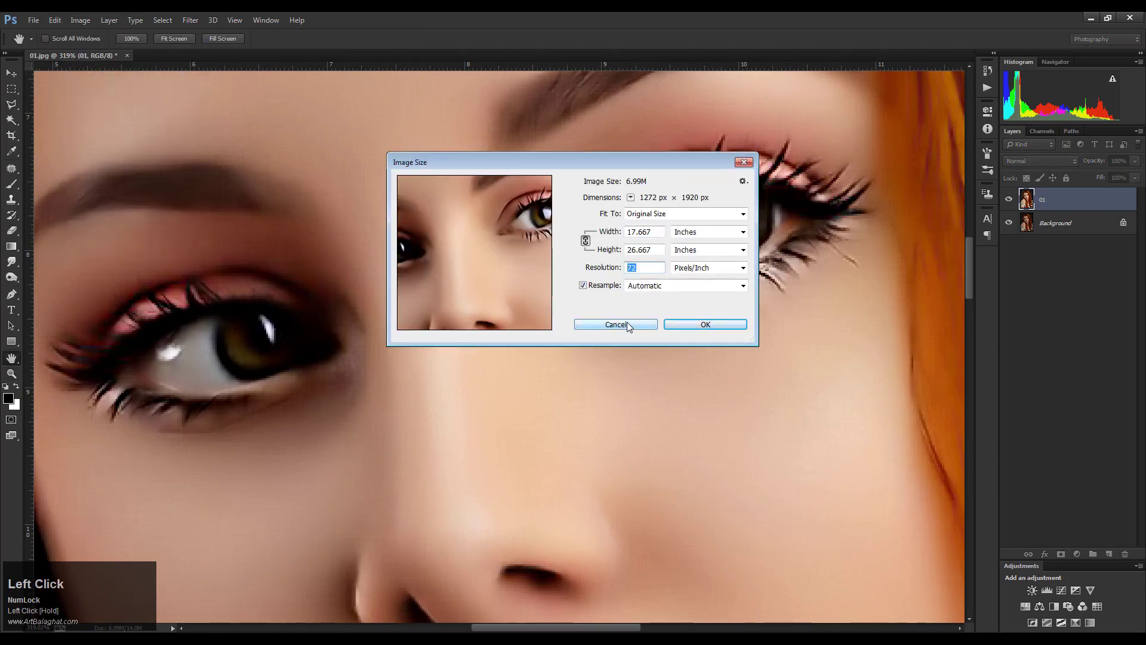
key("space")
left_click(505, 373)
key("space")
scroll("down", 3)
left_click_drag(645, 333, 644, 339)
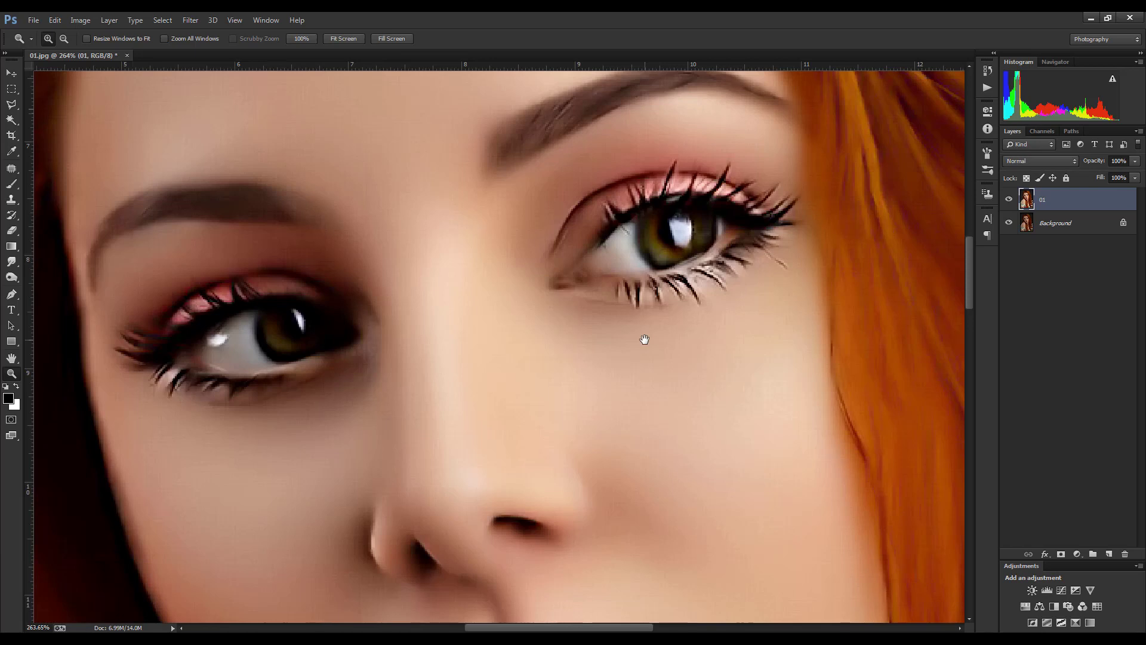
scroll("down", 3)
key("alt+space")
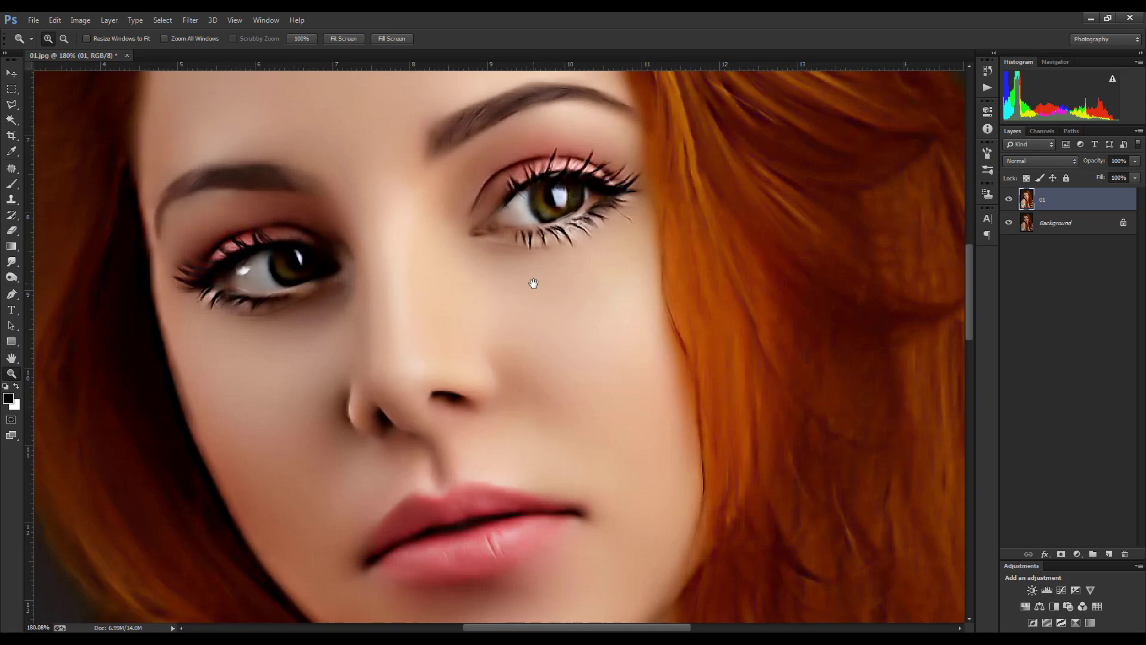
Step: With the Move tool active, collapse the panel dock and pan and zoom in on the face to review it
left_click(4, 81)
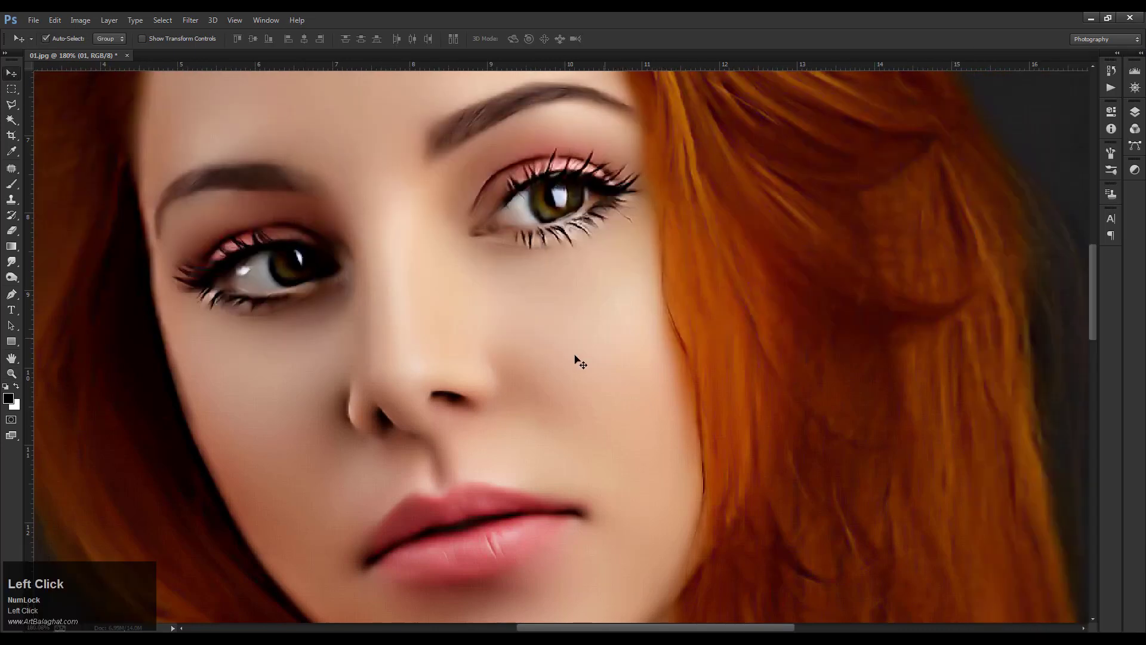
key("space")
left_click(559, 324)
key("space")
scroll("up", 3)
left_click_drag(565, 340, 572, 330)
key("w")
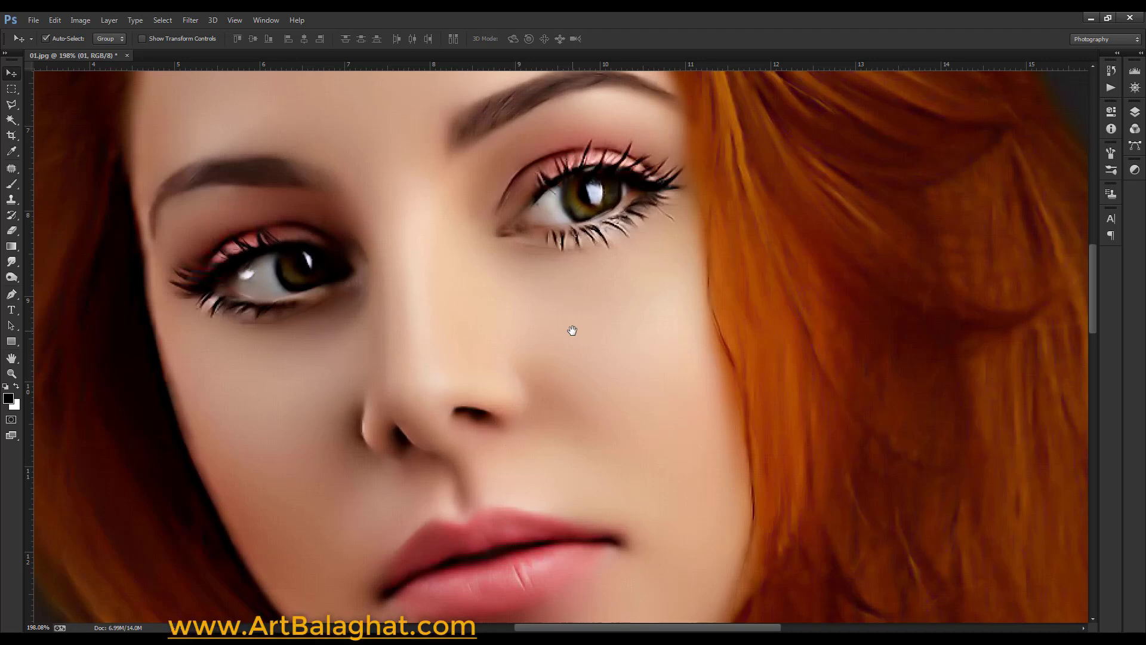